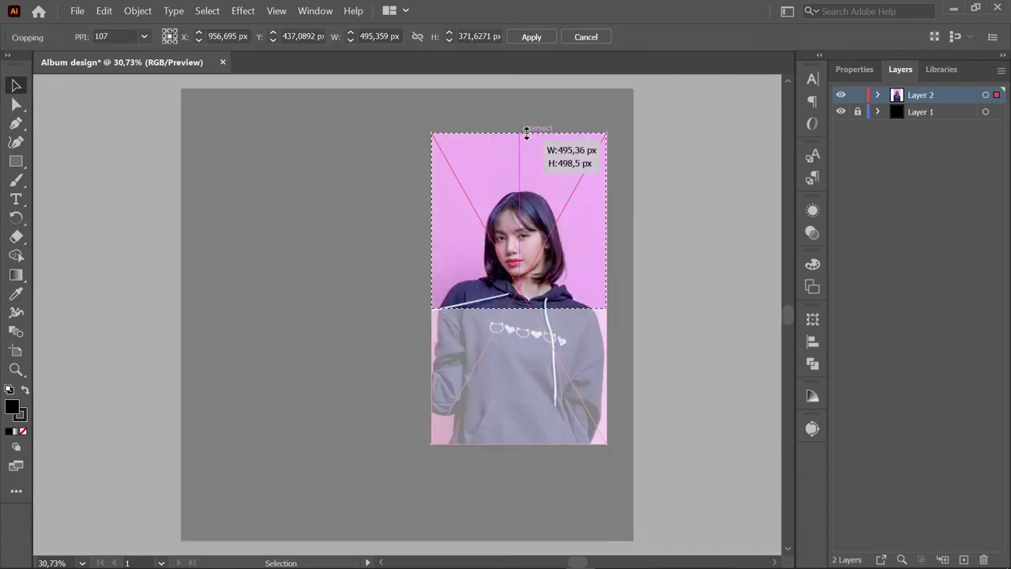
- Apply the crop so the portrait becomes a tall rectangle on the artboard's right, then view the whole artboard
scroll("up", 3)
scroll("up", 3)
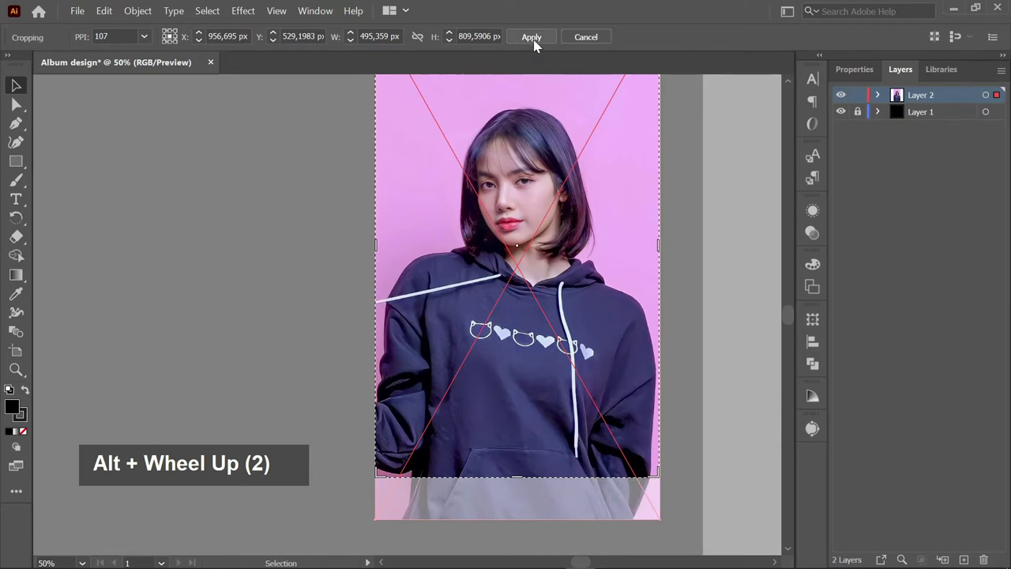
scroll("down", 3)
scroll("down", 3)
key("space")
key("space")
key("space")
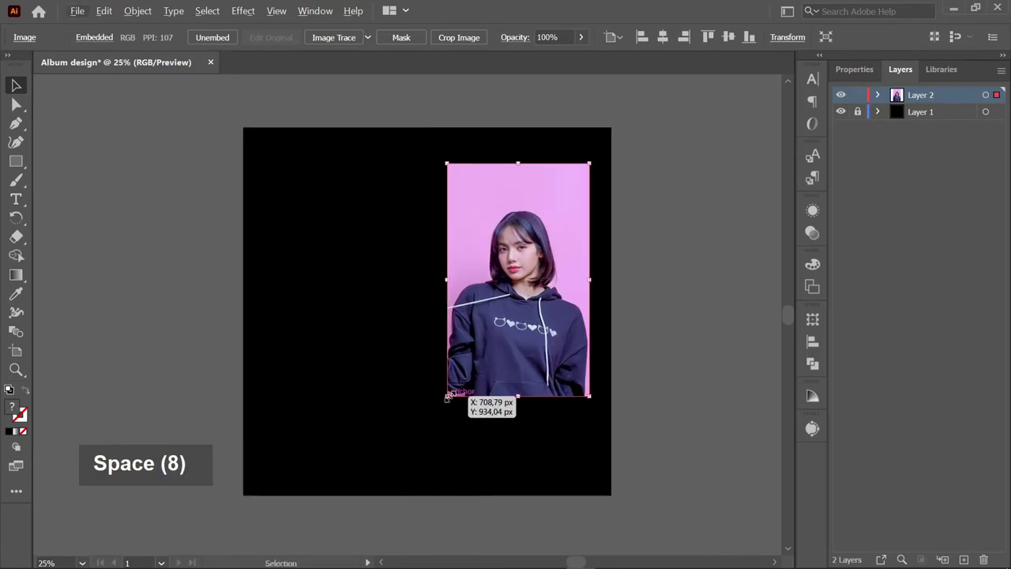
key("space")
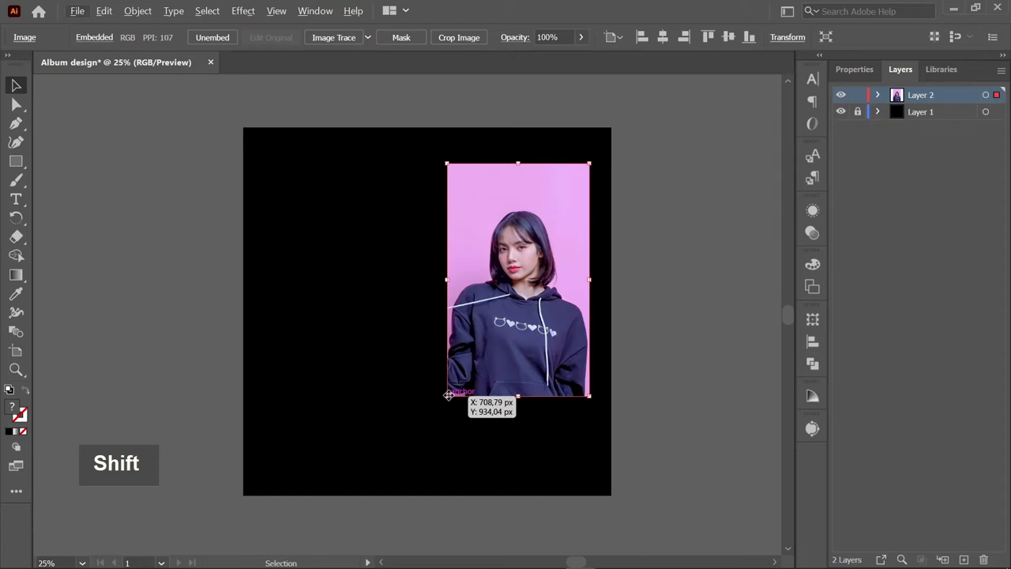
key("End")
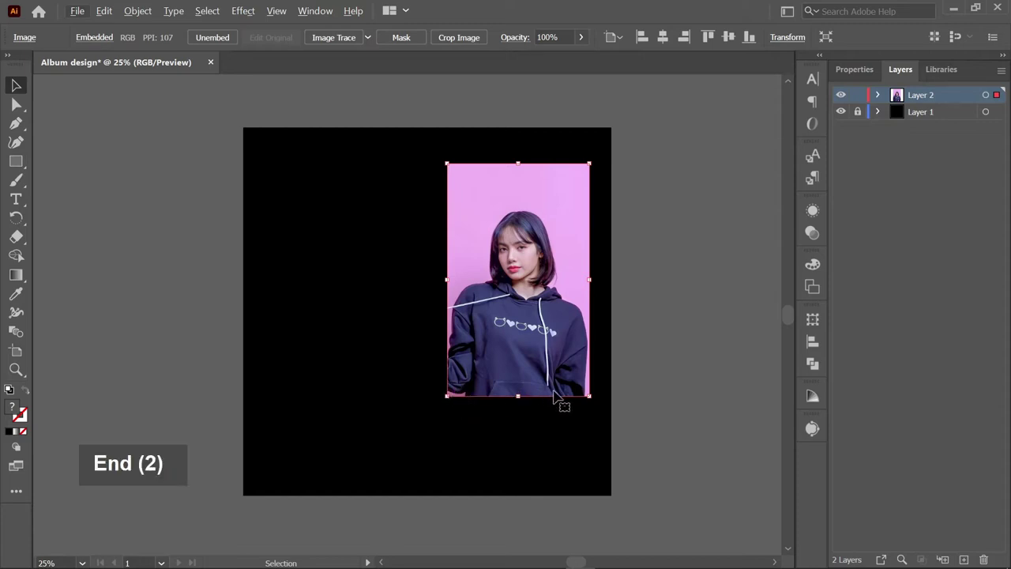
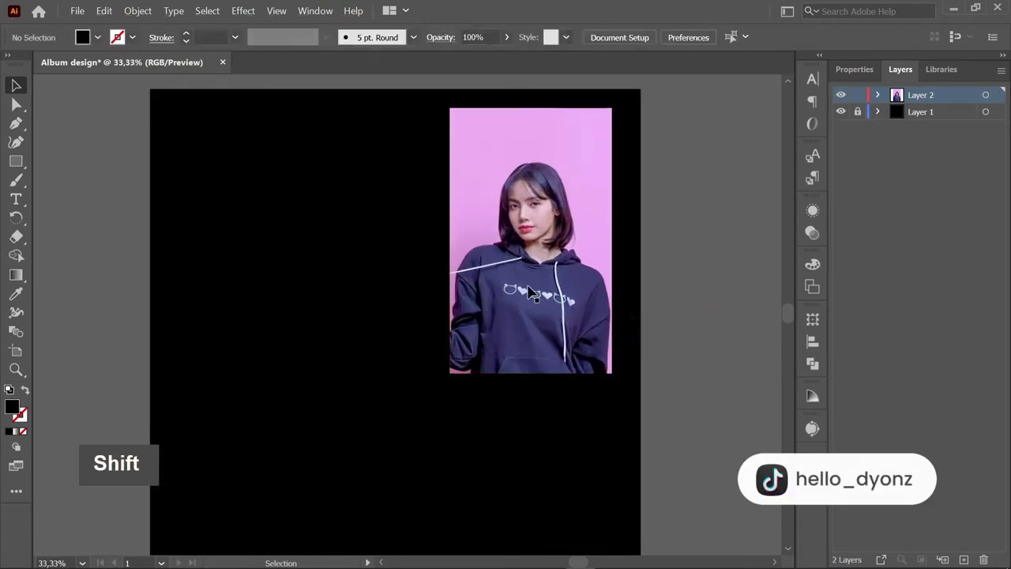
- Reposition the cropped portrait and start an empty text object at the artboard's upper left
double_click(548, 310)
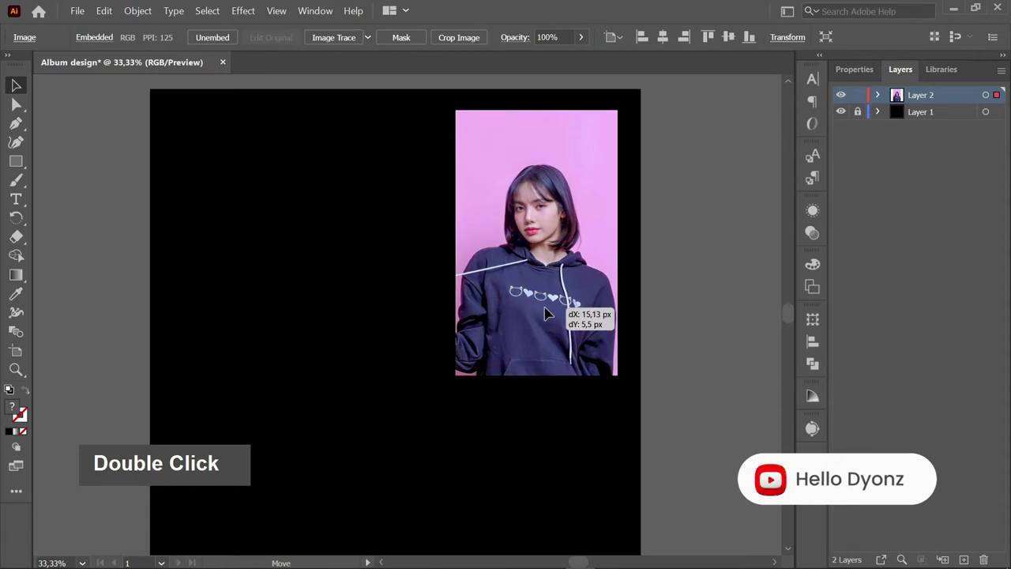
double_click(721, 317)
key("space")
key("space")
key("space")
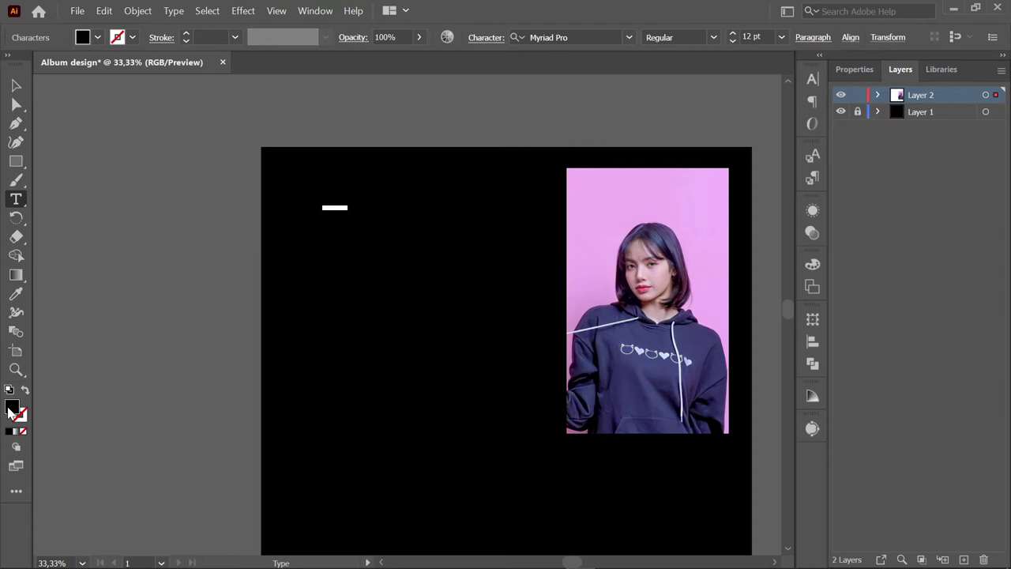
- Set the fill to white, type 'CHAZE THE GIRLZ' and select it to apply Poppins SemiBold
double_click(14, 413)
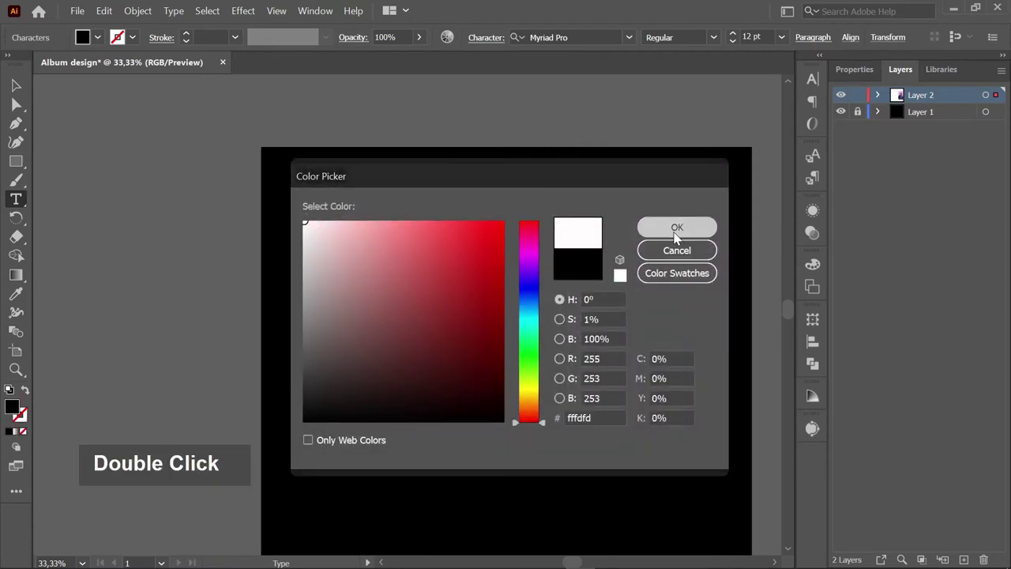
scroll("up", 3)
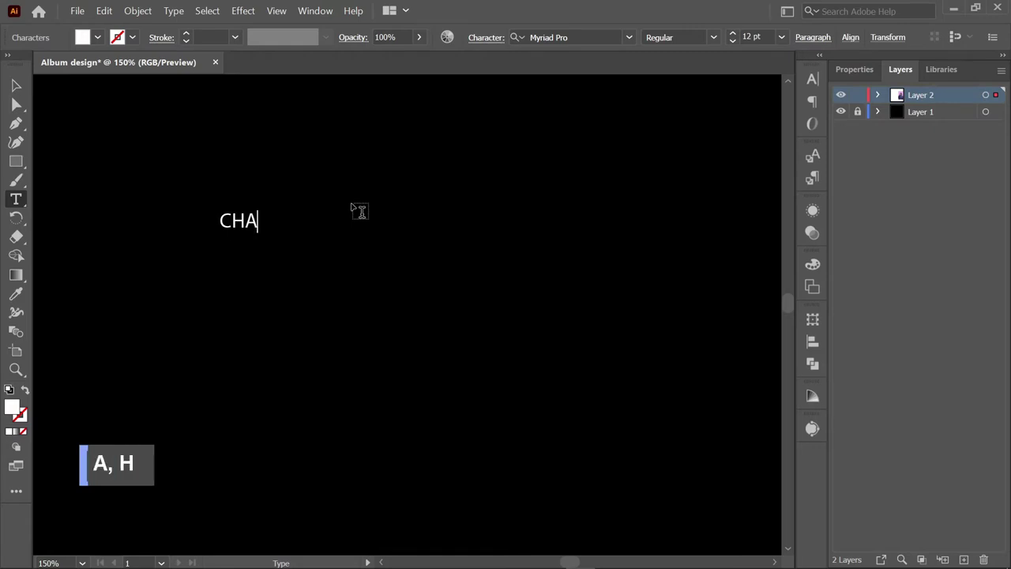
key("space")
key("space")
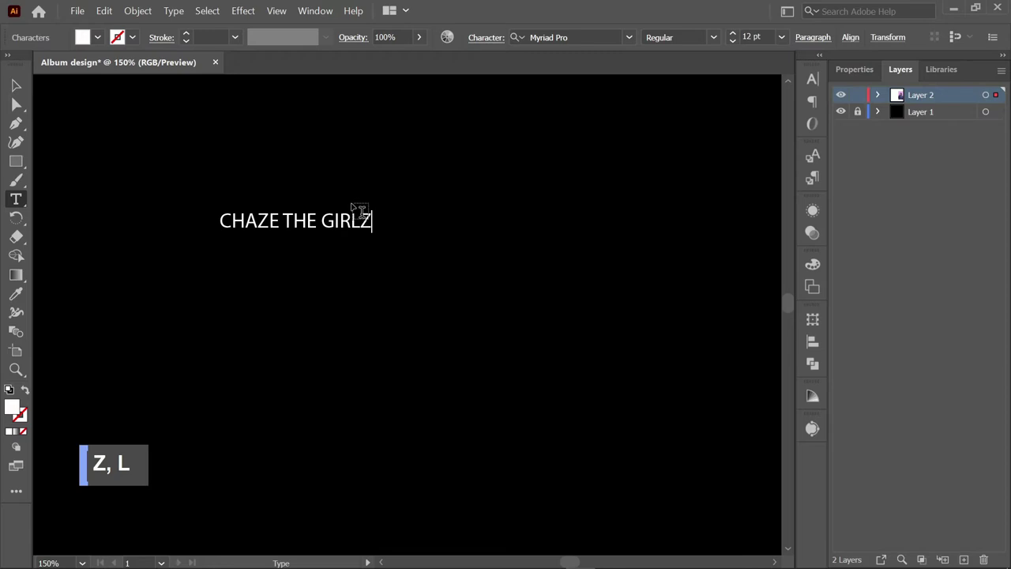
key("ctrl+a")
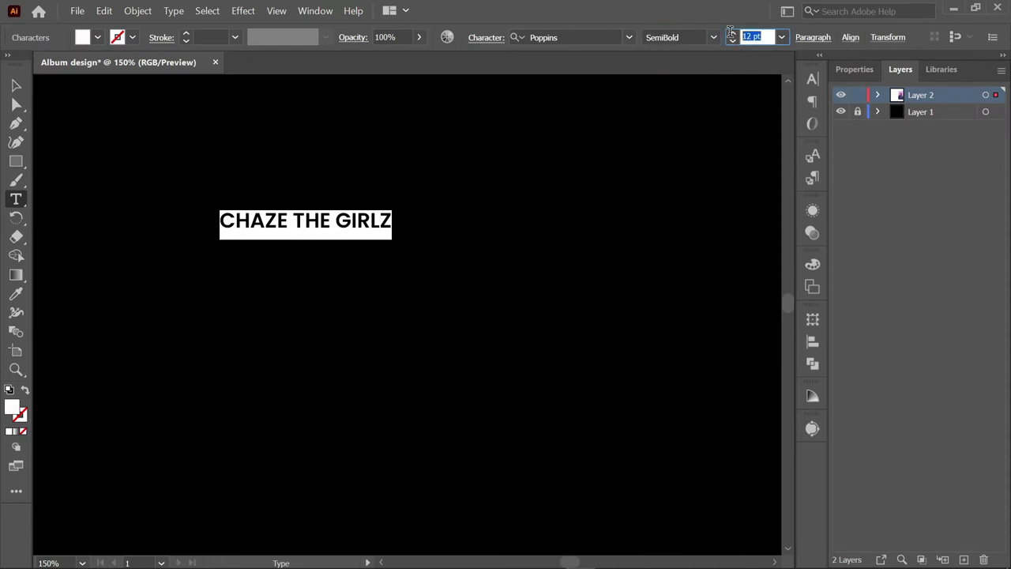
- Set the heading to 91 pt and move it to span the artboard's top-left beside the photo
key("9")
key("1")
key("Return")
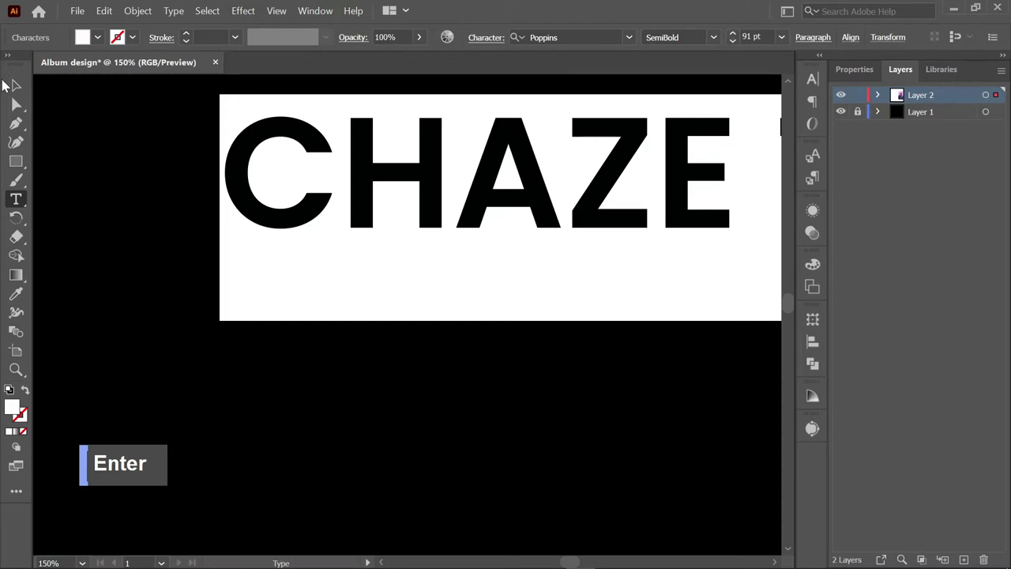
scroll("down", 3)
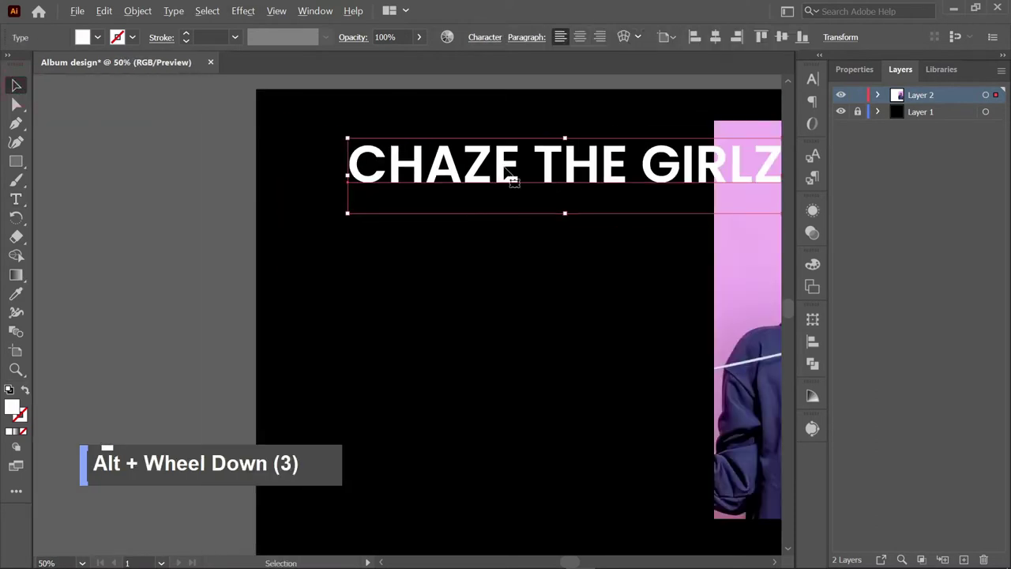
scroll("down", 3)
key("space")
key("space")
key("space")
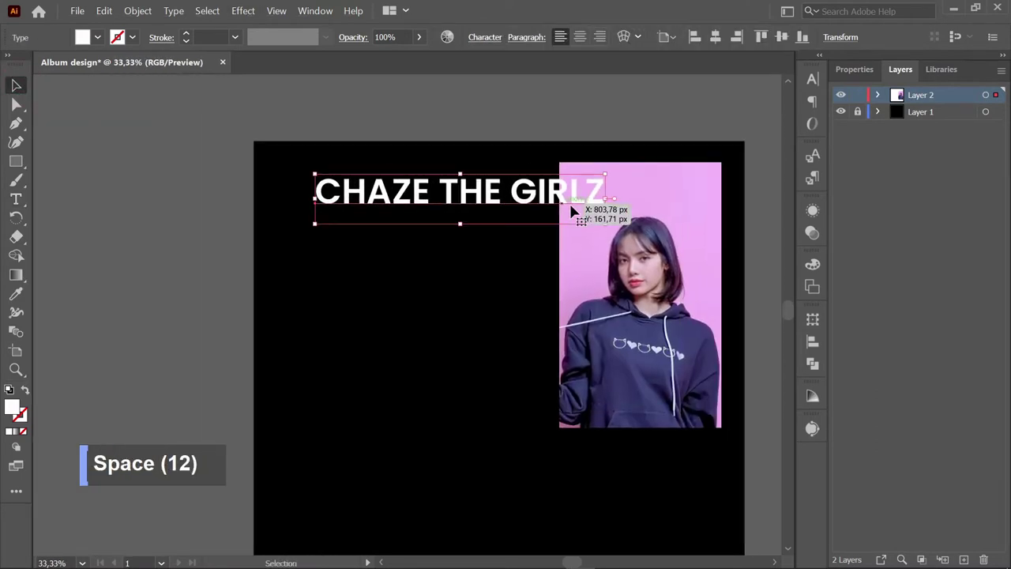
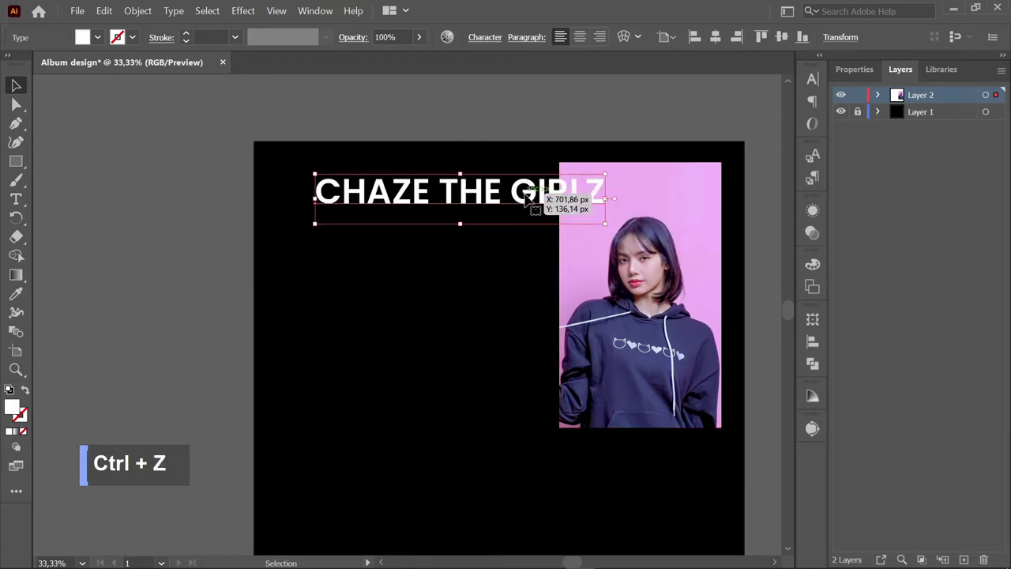
- Select text inside the heading to recolour part of it
double_click(482, 190)
double_click(482, 190)
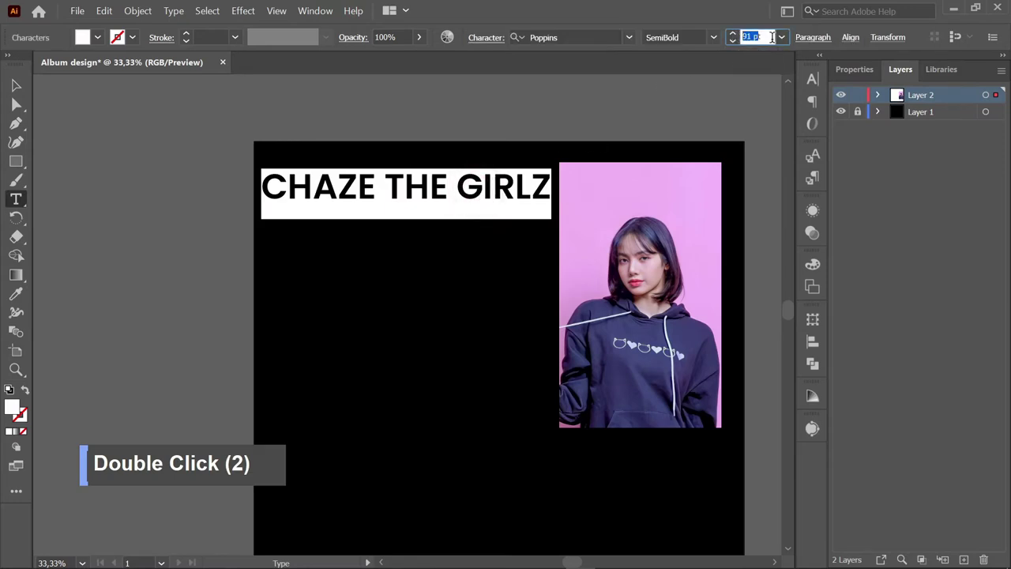
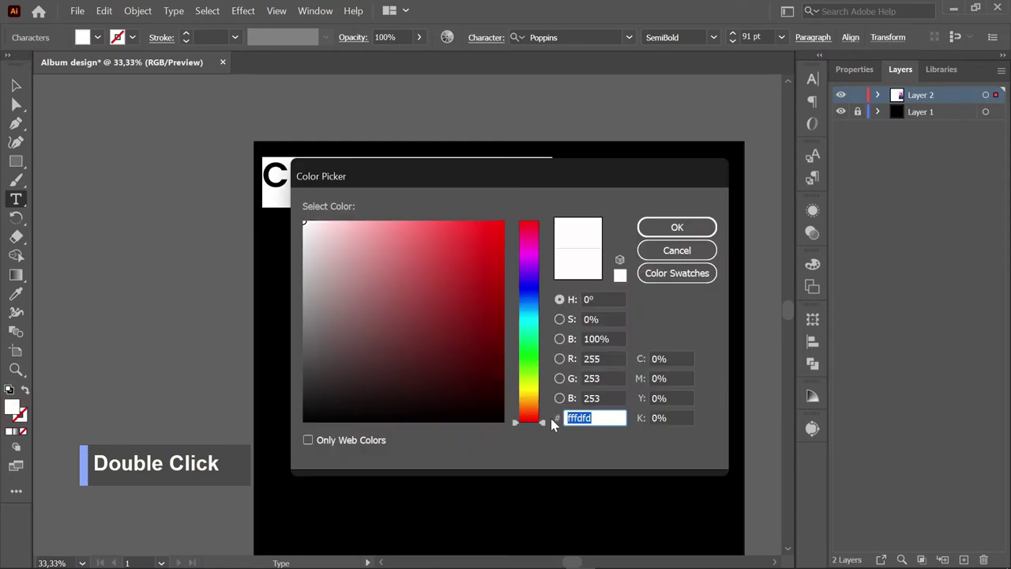
- Enter hex ECA8E5 as the pink fill for THE GIRLZ and copy the value for reuse
key("e")
key("a")
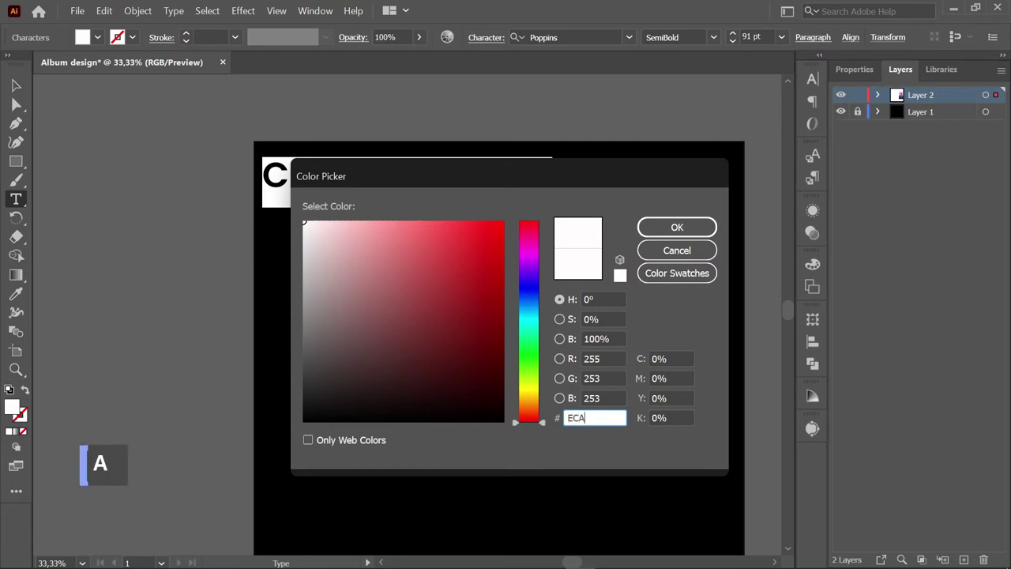
key("8")
type("E, 8")
key("5")
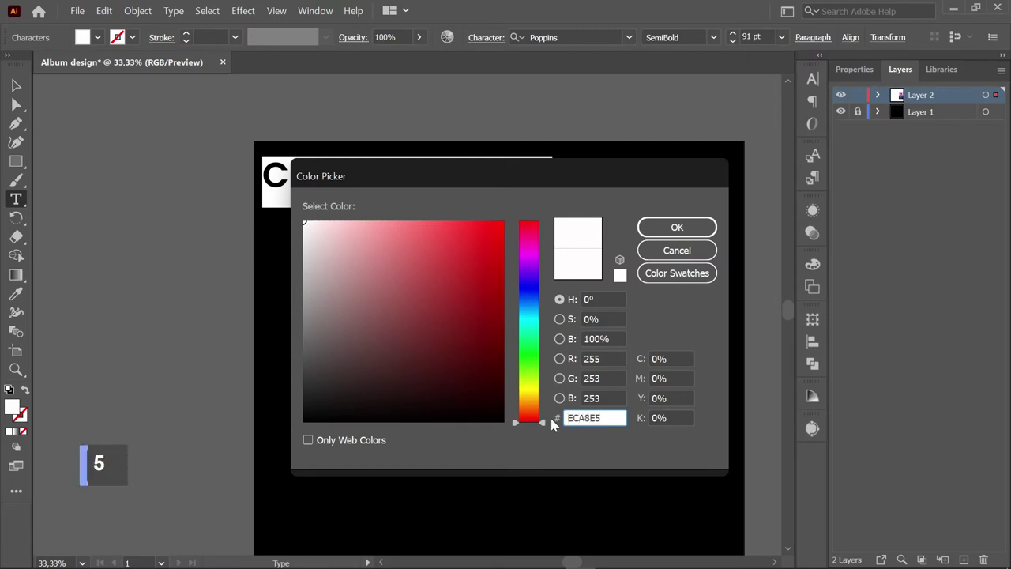
key("ctrl+a")
key("ctrl+c")
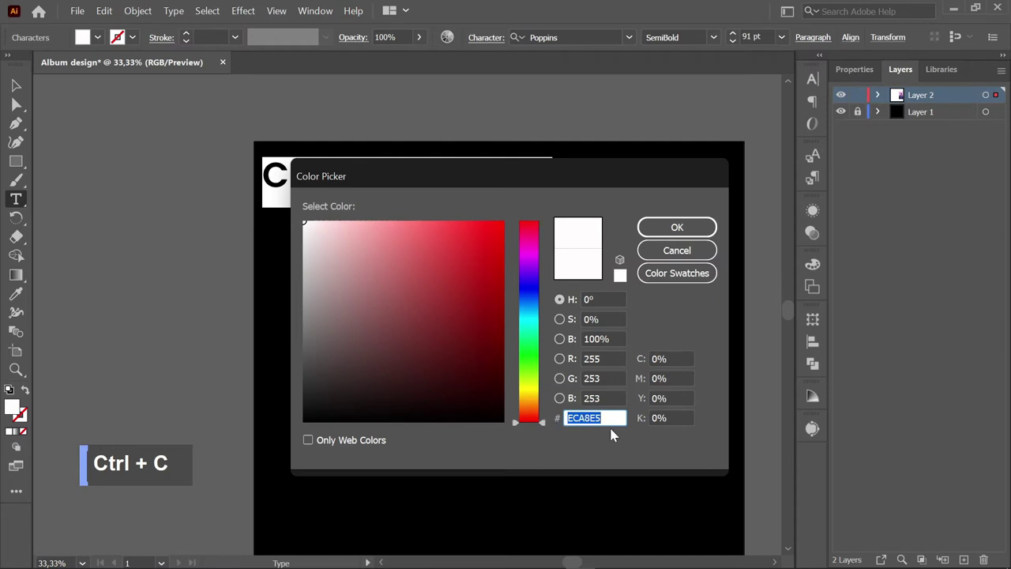
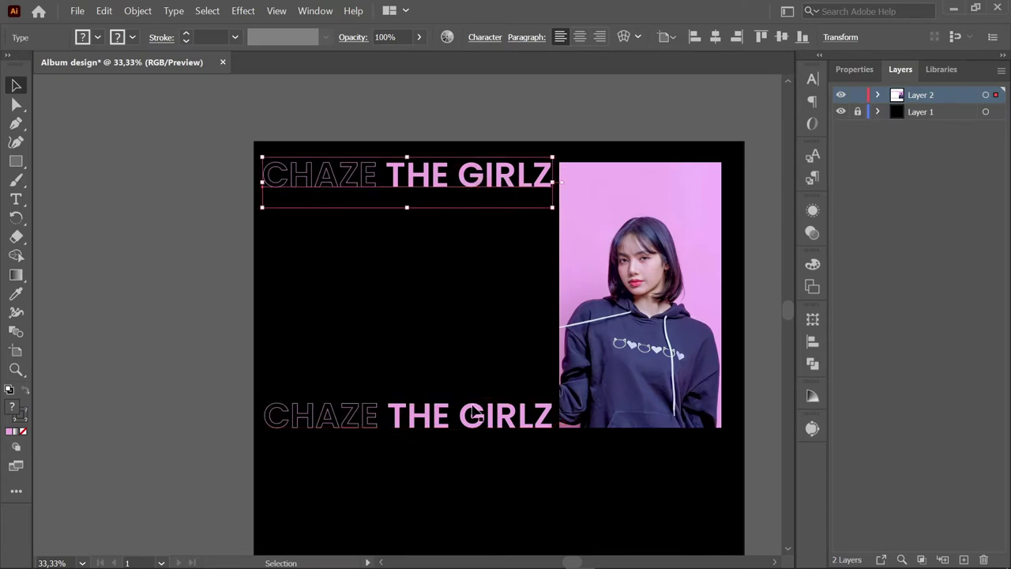
- Select both headings and blend them with 8 specified steps into a stacked column
left_click(478, 410)
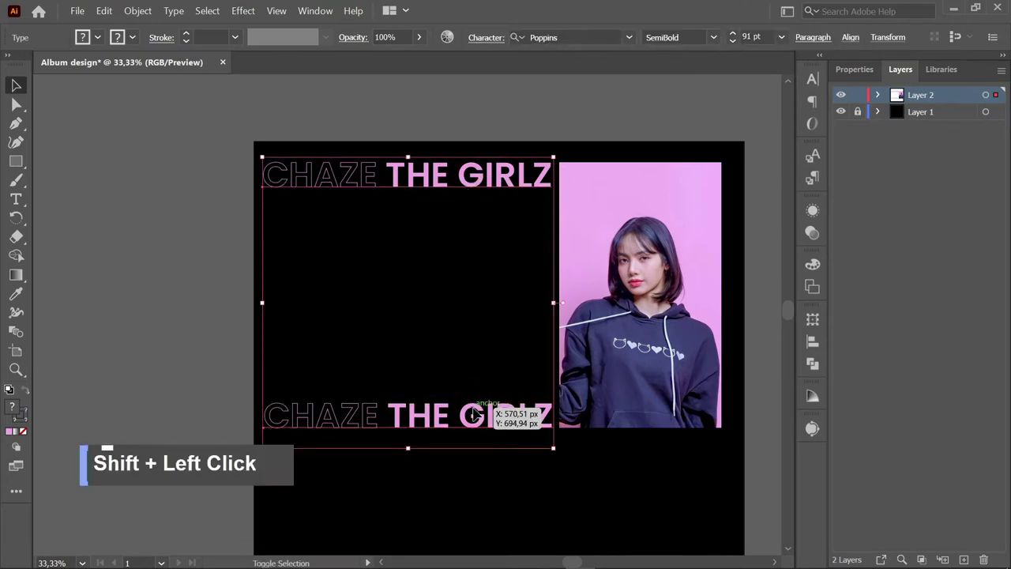
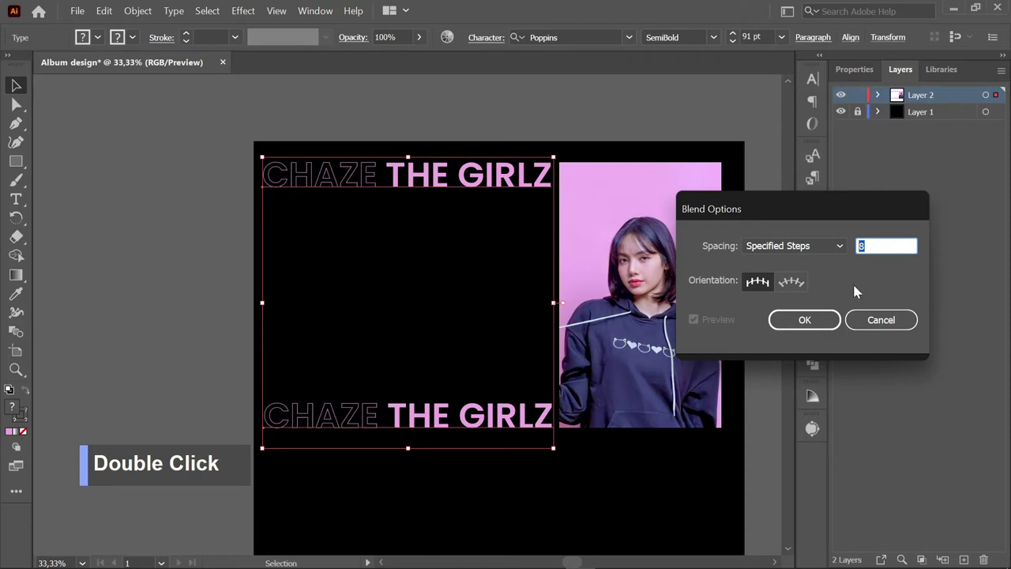
key("7")
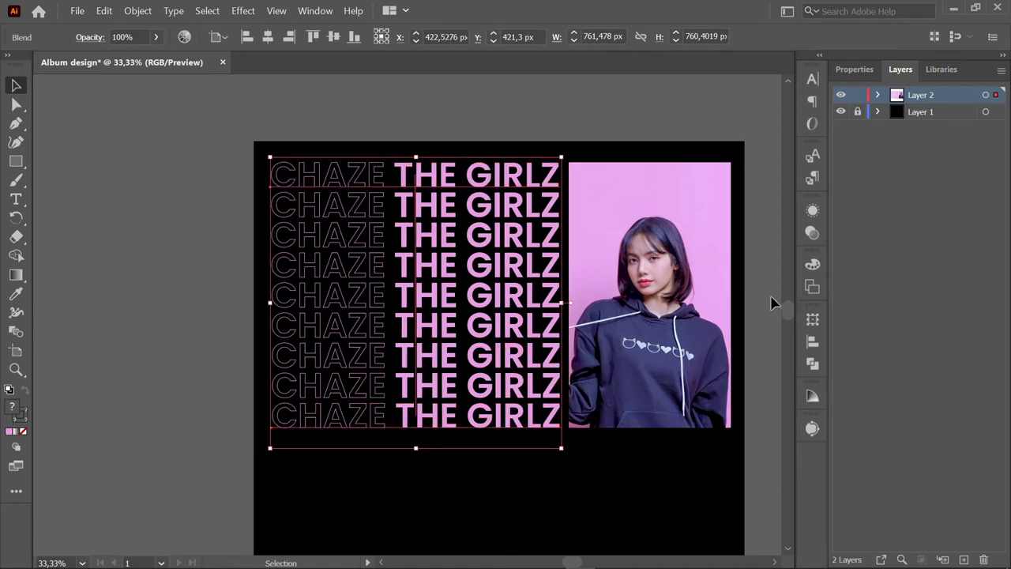
- Apply a horizontal Wave warp of about 27% bend to the stacked heading lines
scroll("down", 3)
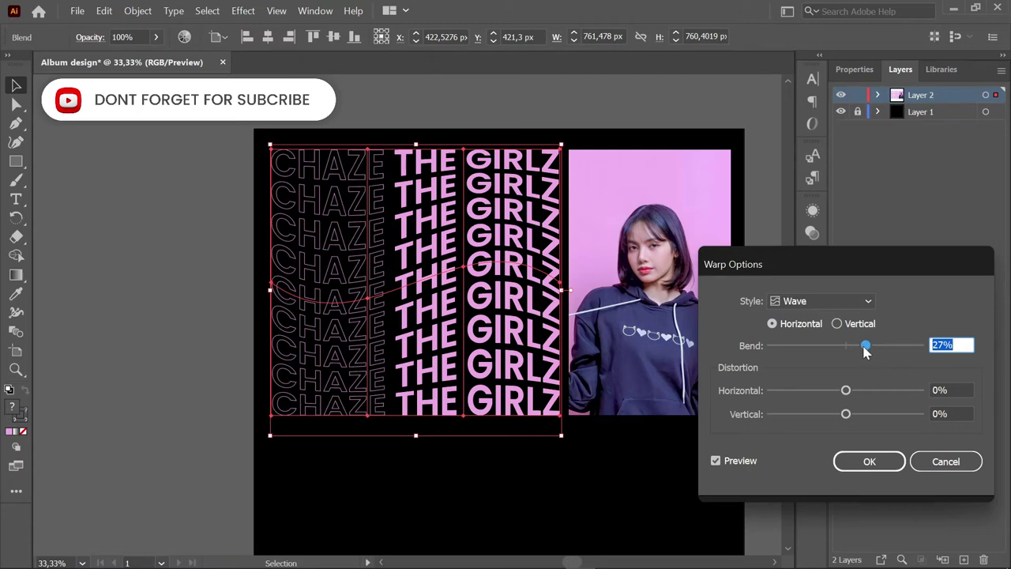
double_click(869, 353)
double_click(865, 351)
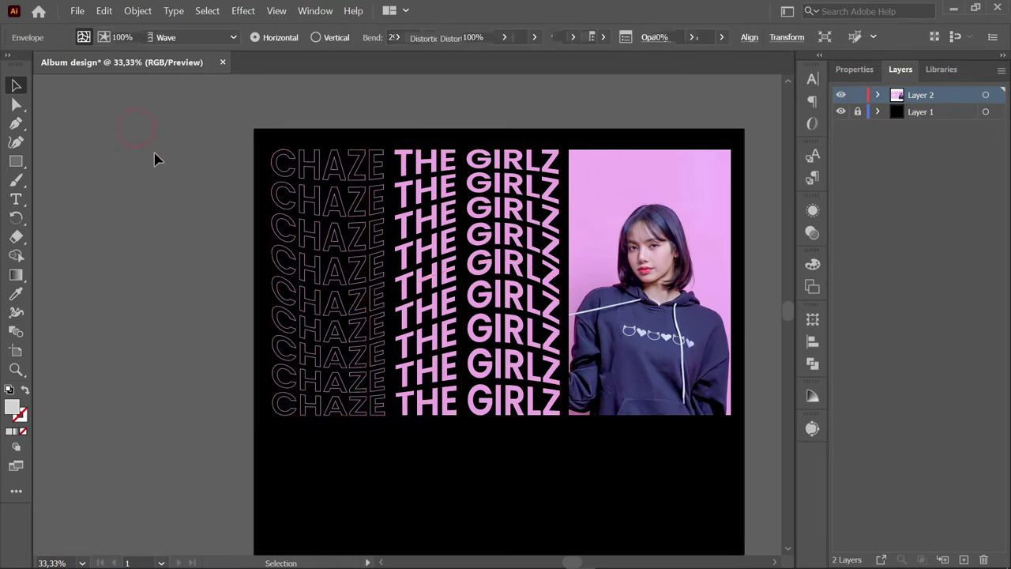
- Drag the hooded-girl photo below the first portrait at the artboard's lower right
scroll("down", 3)
scroll("down", 3)
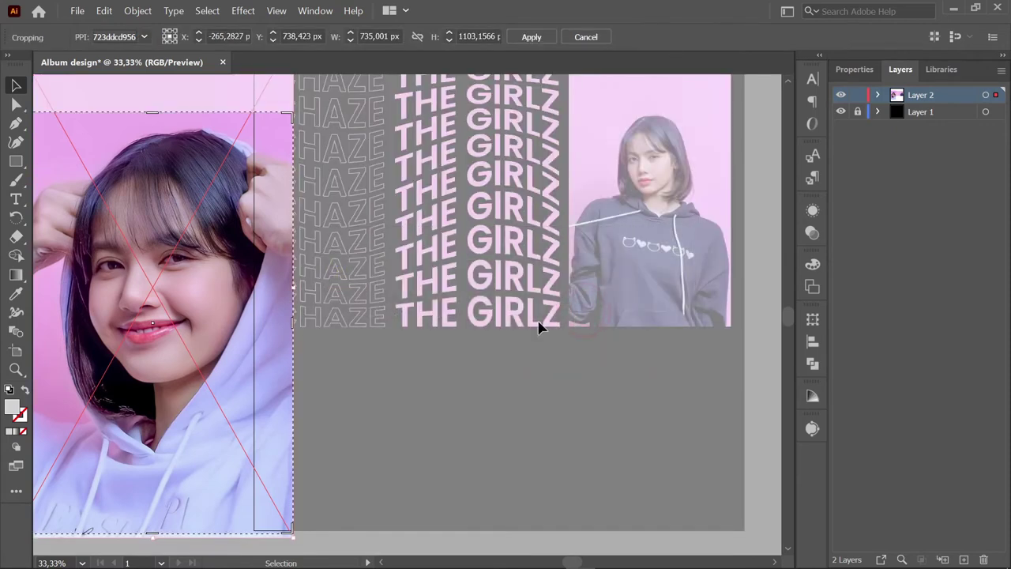
key("space")
key("space")
key("space")
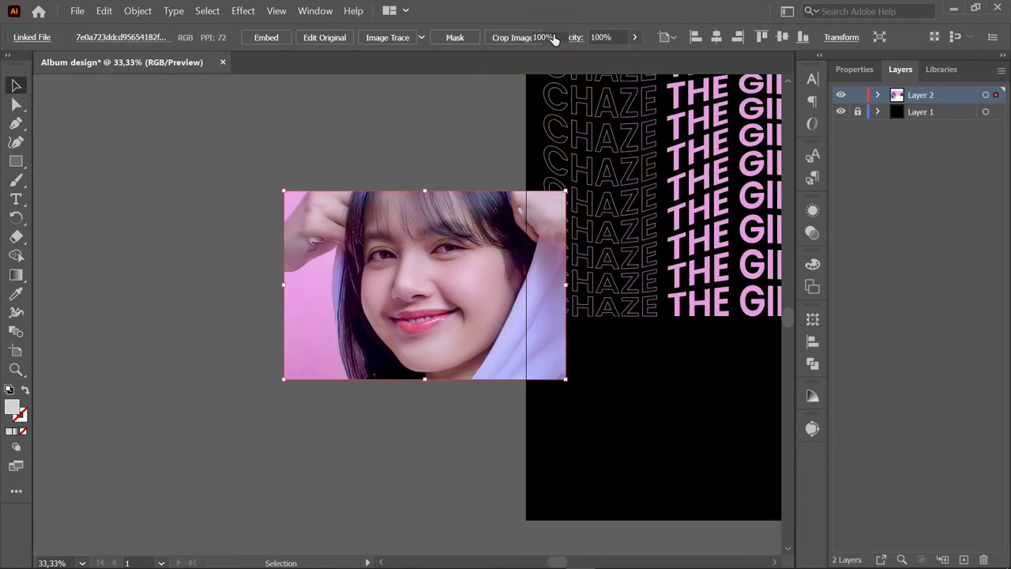
scroll("down", 3)
key("space")
key("space")
key("space")
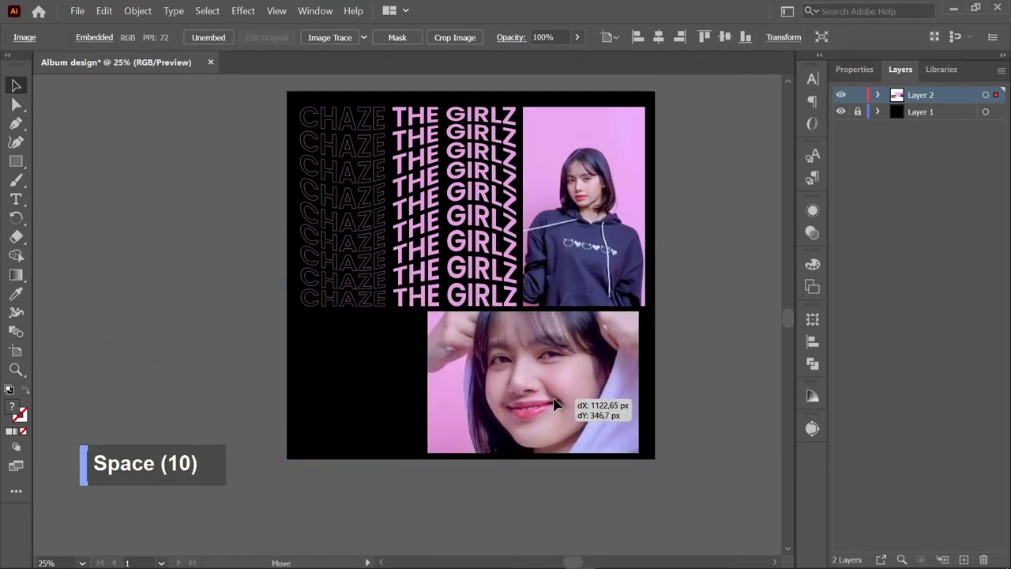
key("space")
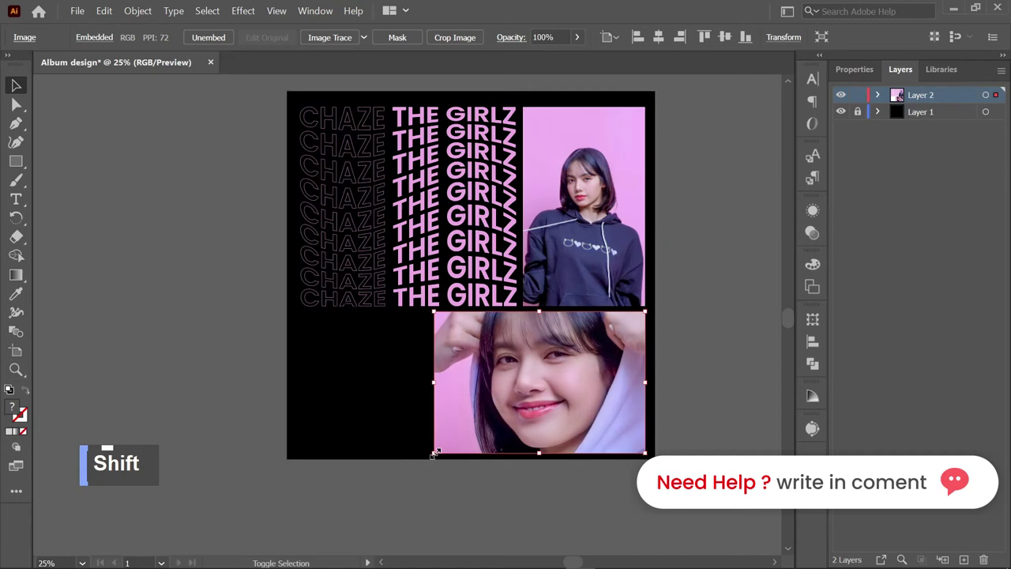
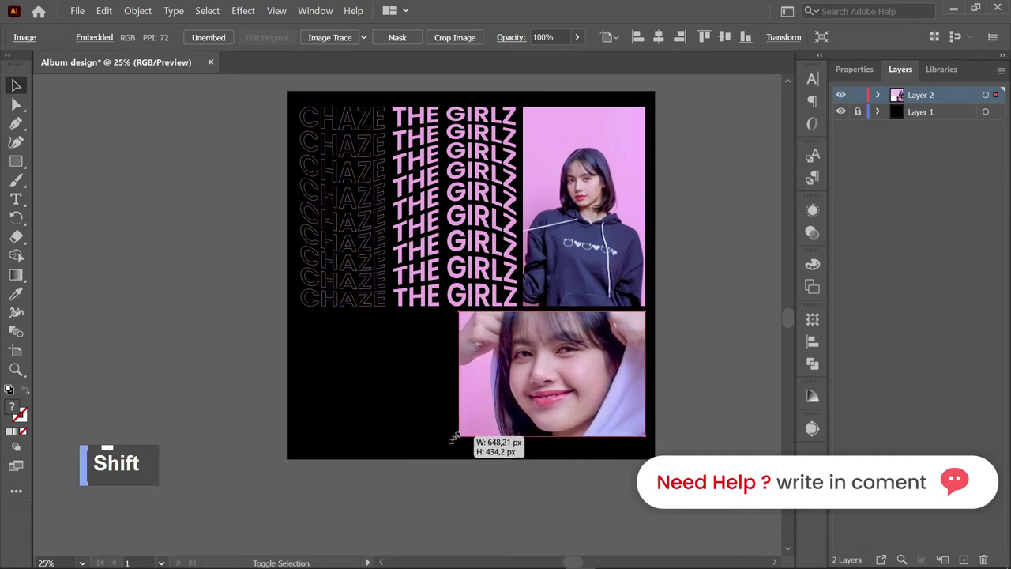
- Fine-tune the second photo's placement, view the whole artboard and deselect
scroll("up", 3)
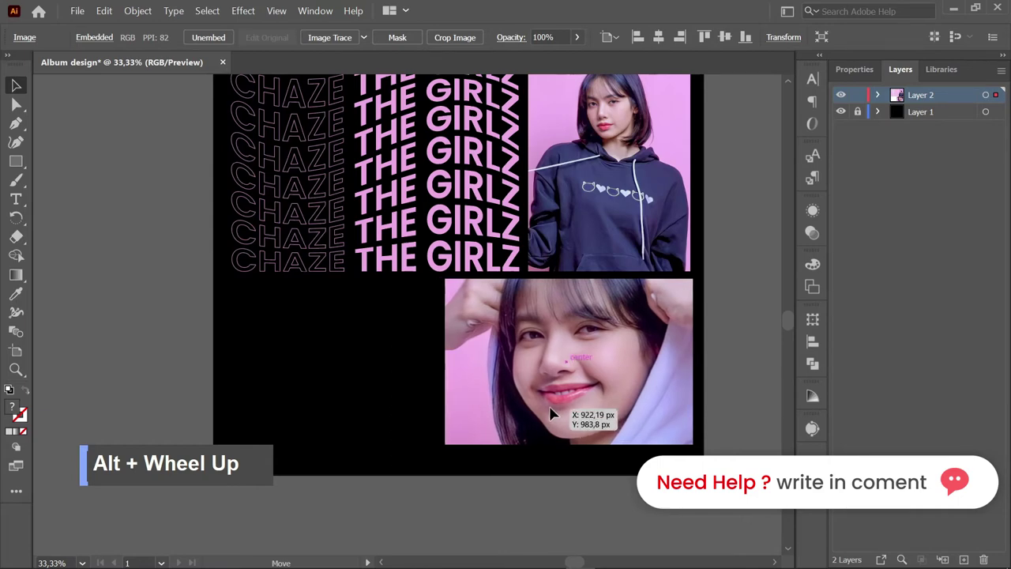
scroll("up", 3)
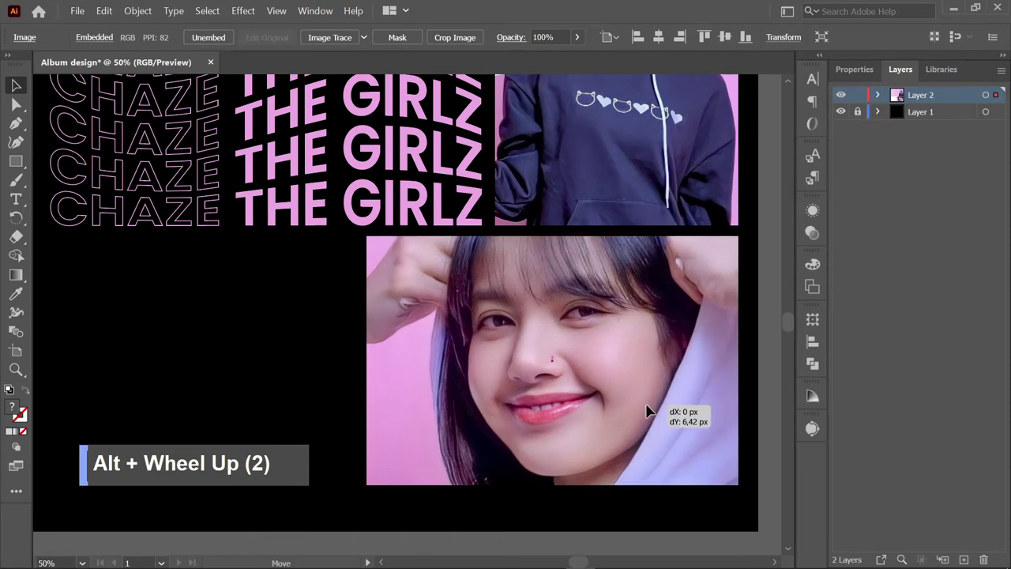
scroll("down", 3)
key("space")
key("space")
key("space")
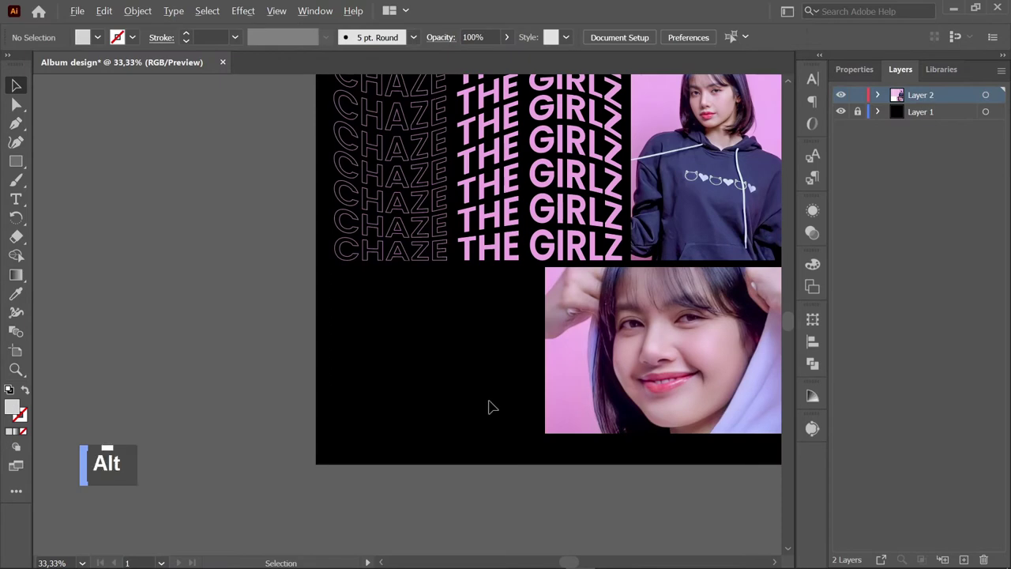
- Create a light grey rectangle 408 px wide via the Rectangle dialog below the heading stack
scroll("up", 3)
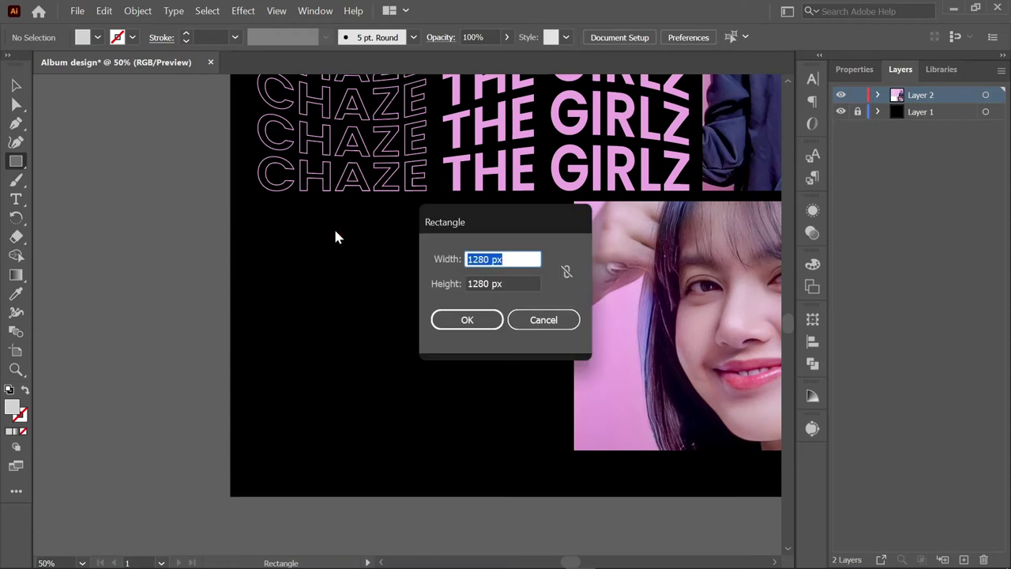
key("0")
key("8")
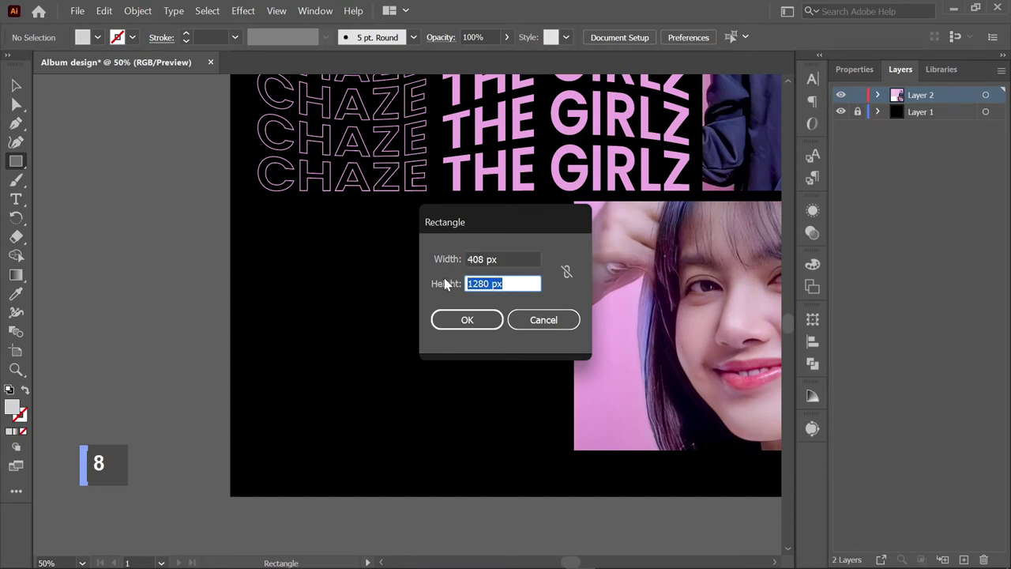
key("1")
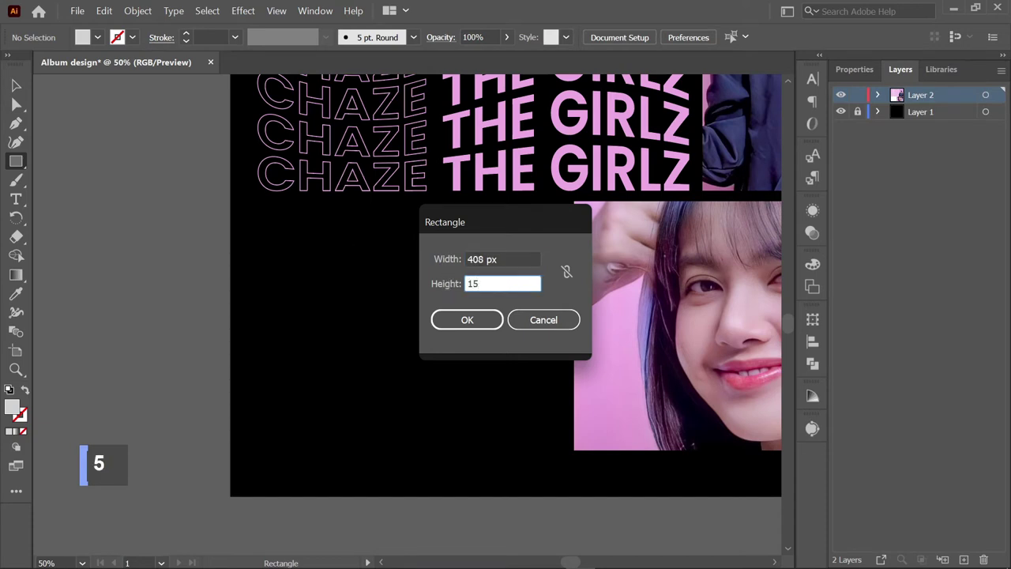
key("Return")
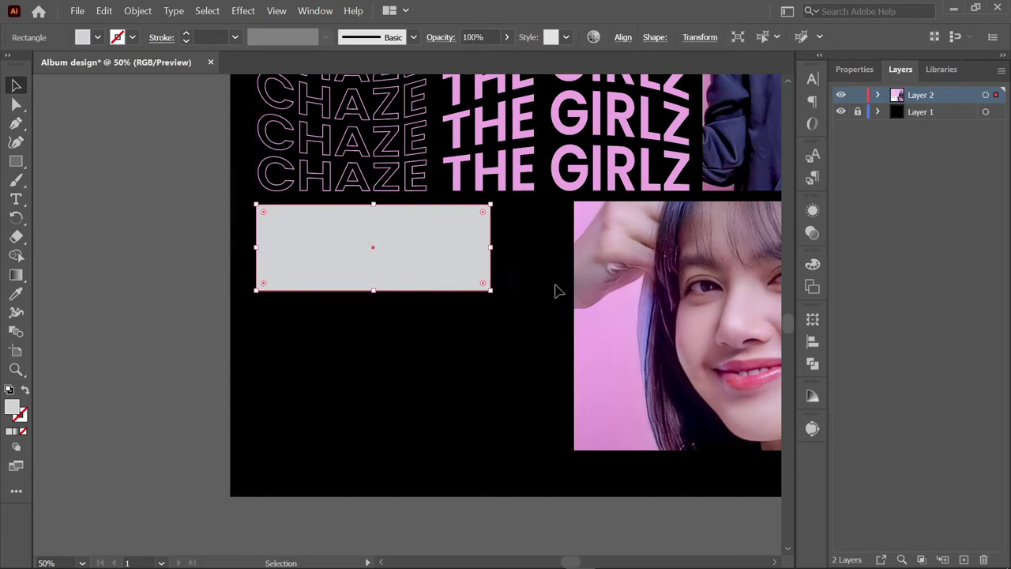
key("space")
key("space")
key("space")
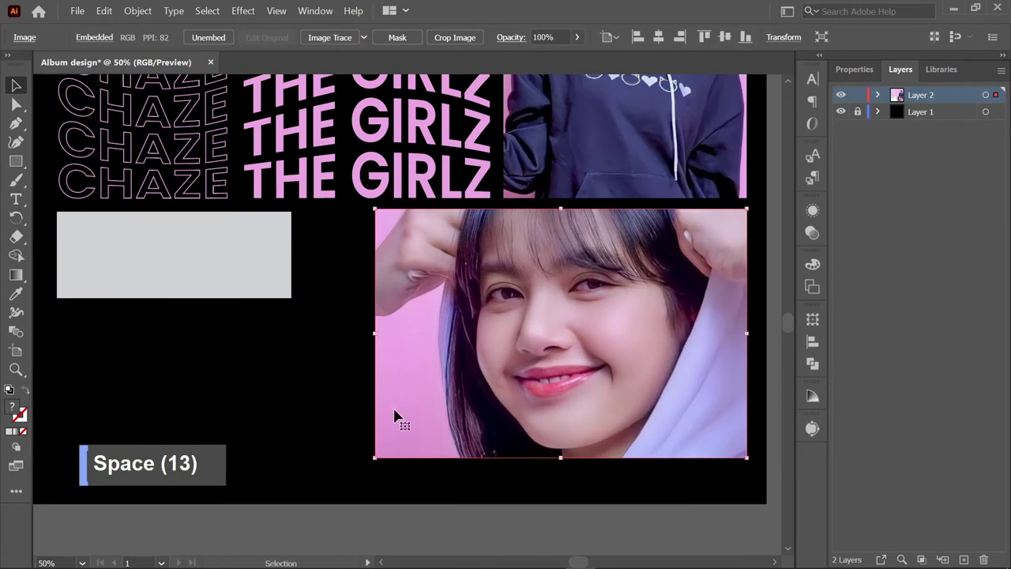
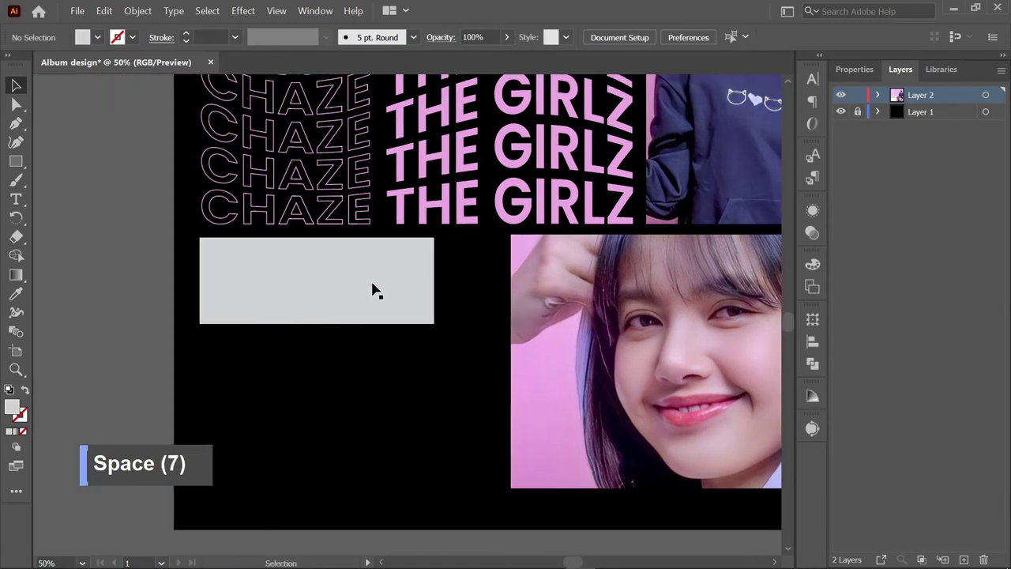
- Set the rectangle's colour to pink hex ECA8E5 in the Color Picker
double_click(15, 409)
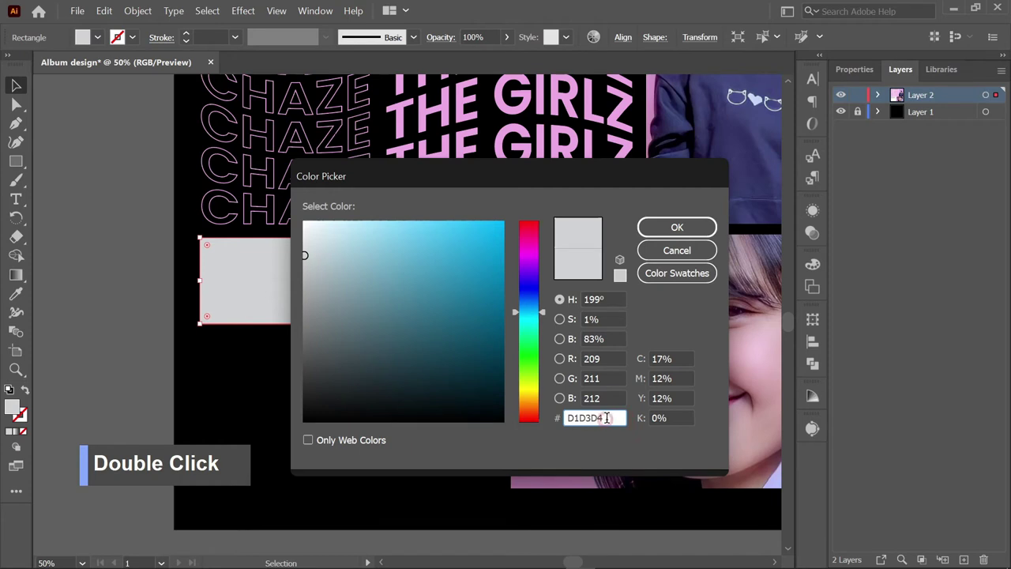
key("ctrl+v")
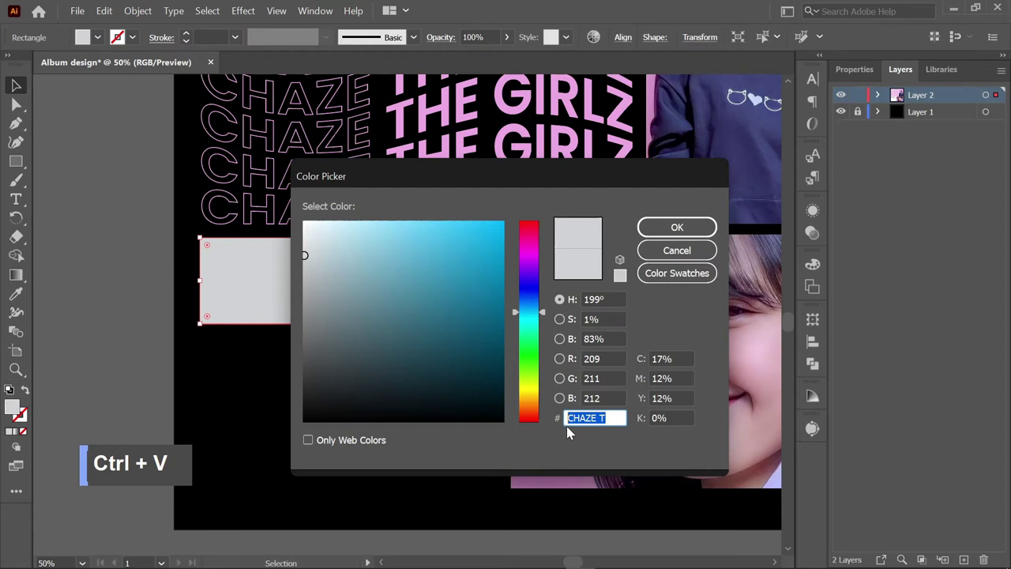
key("e")
type("C, E")
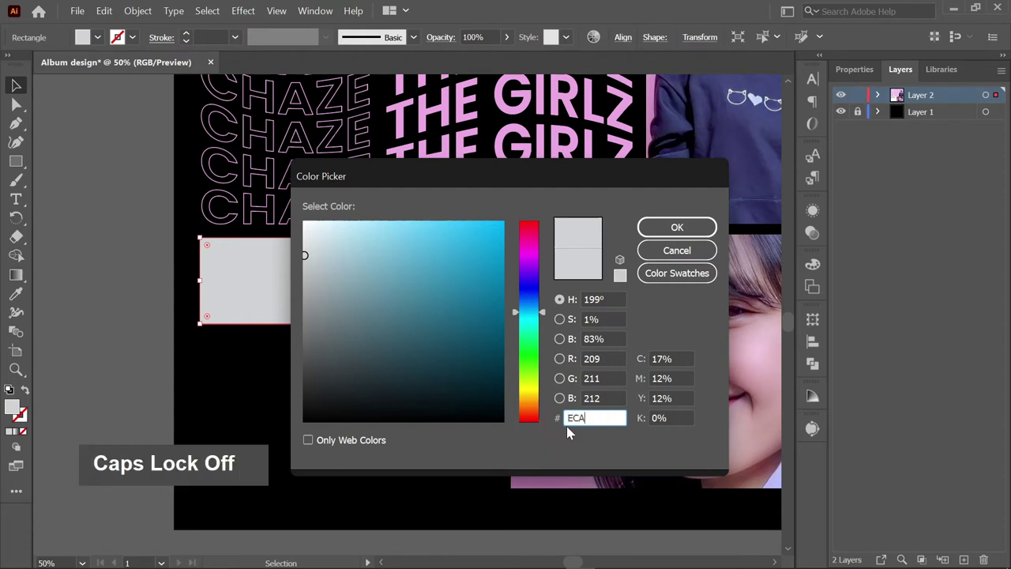
key("8")
type("E, 8")
key("5")
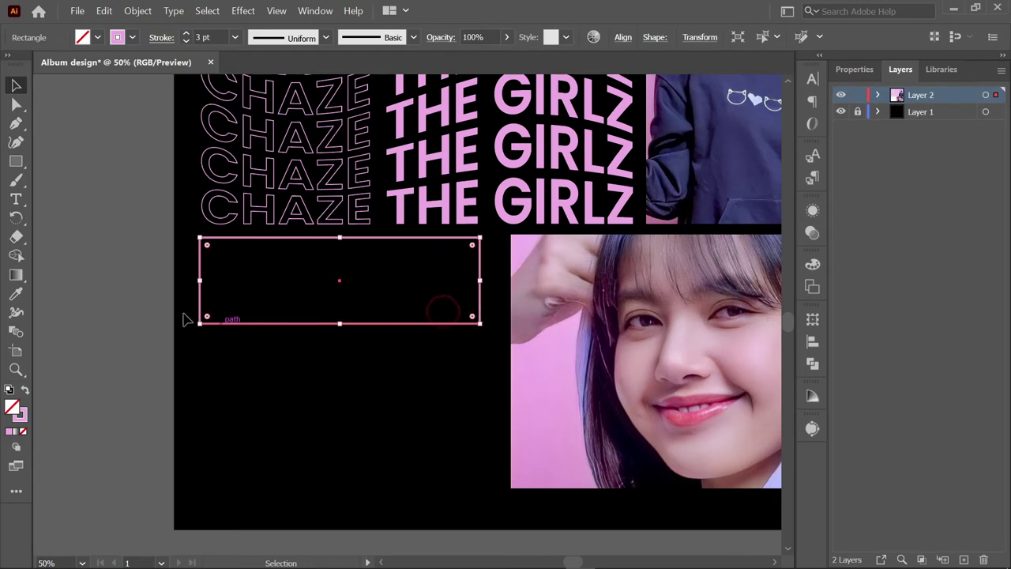
- Swap to a 3 pt pink stroke with no fill and deselect the widened box
key("space")
key("space")
key("space")
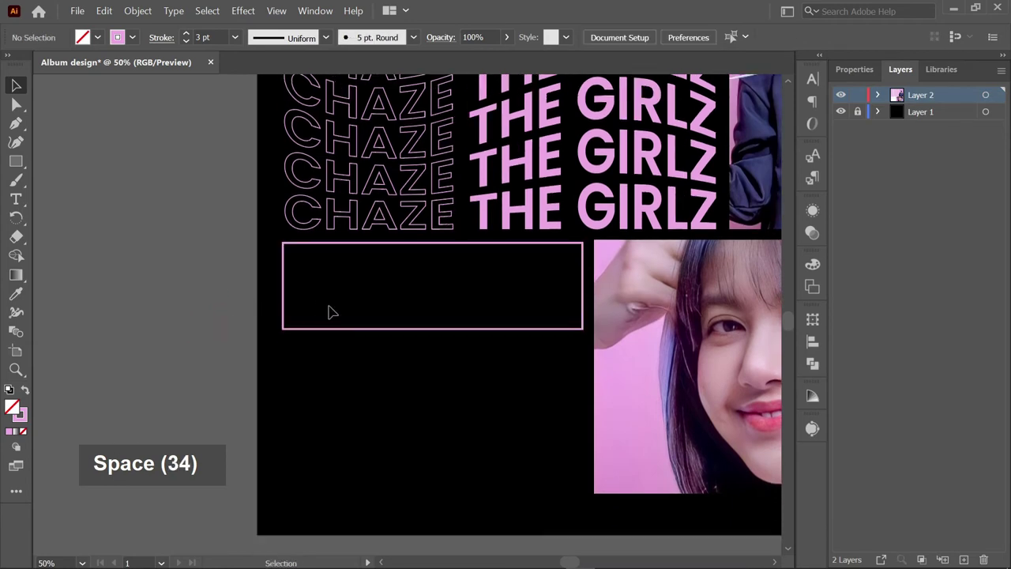
scroll("up", 3)
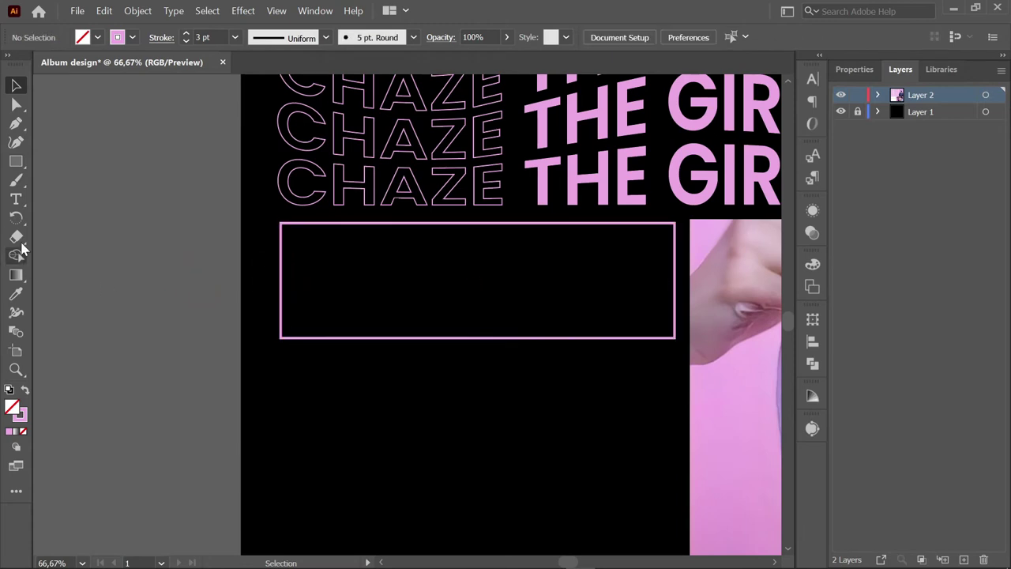
- Add the word 'Best' in Poppins SemiBold and select it for recolouring
key("End")
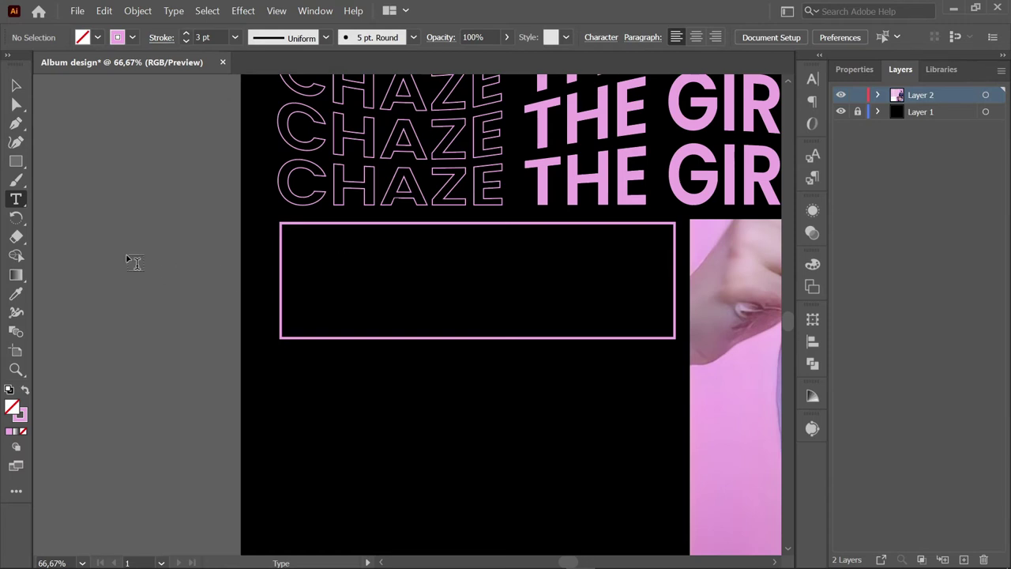
key("b")
key("e")
type("S, E")
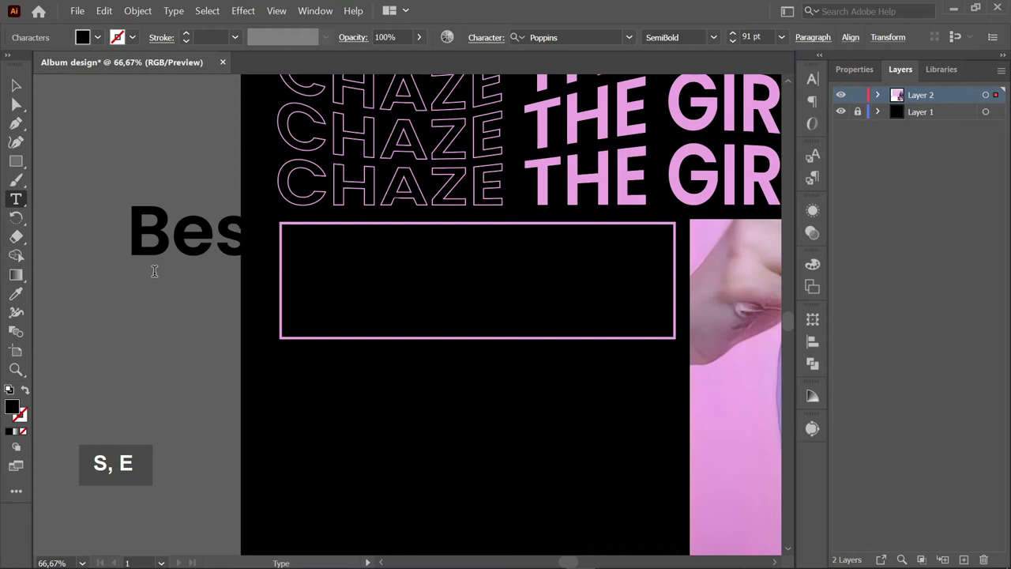
key("t")
key("t")
key("ctrl+a")
double_click(14, 409)
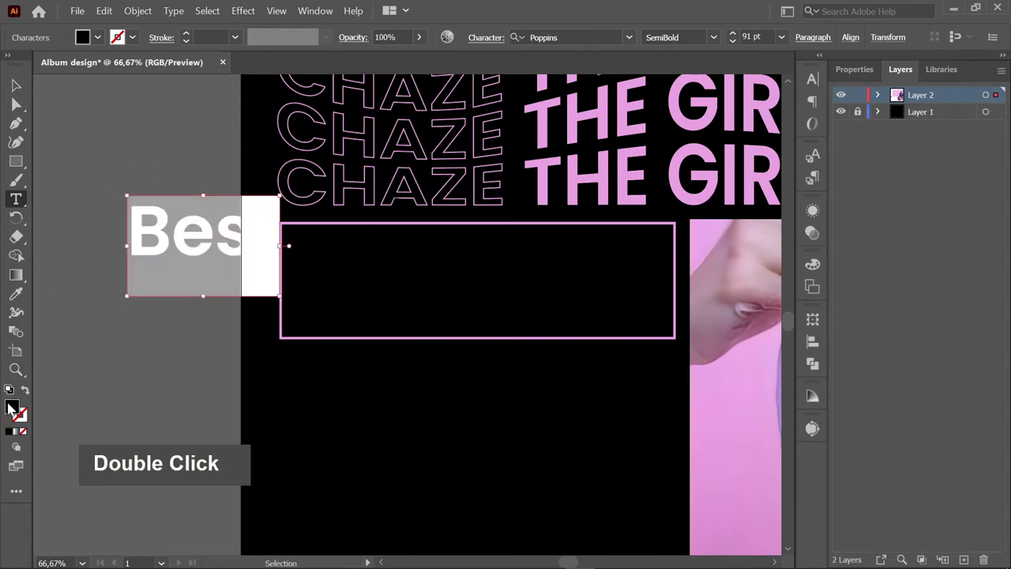
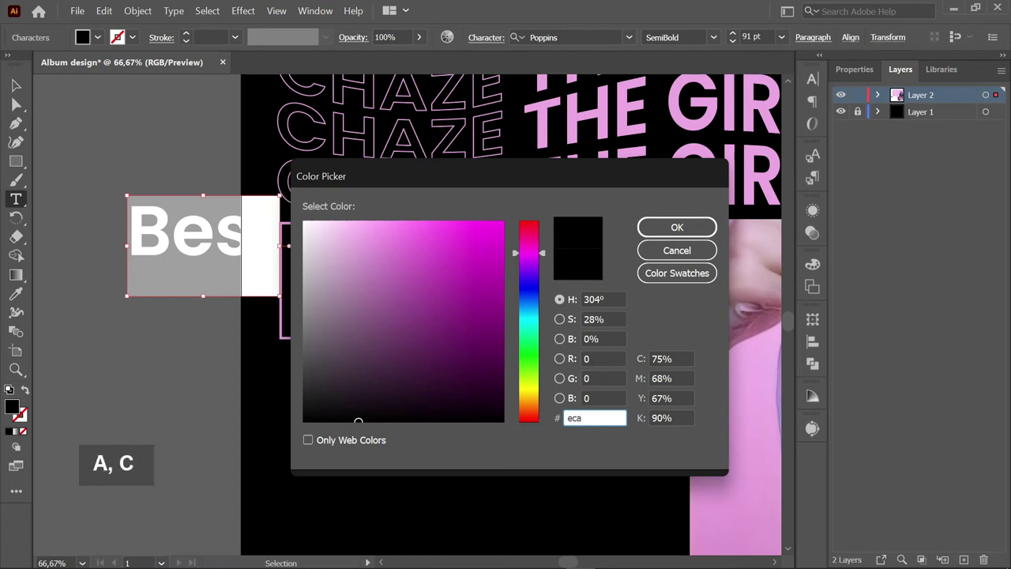
- Fill 'Best' with the pink colour code and move it into the pink outlined box
key("8")
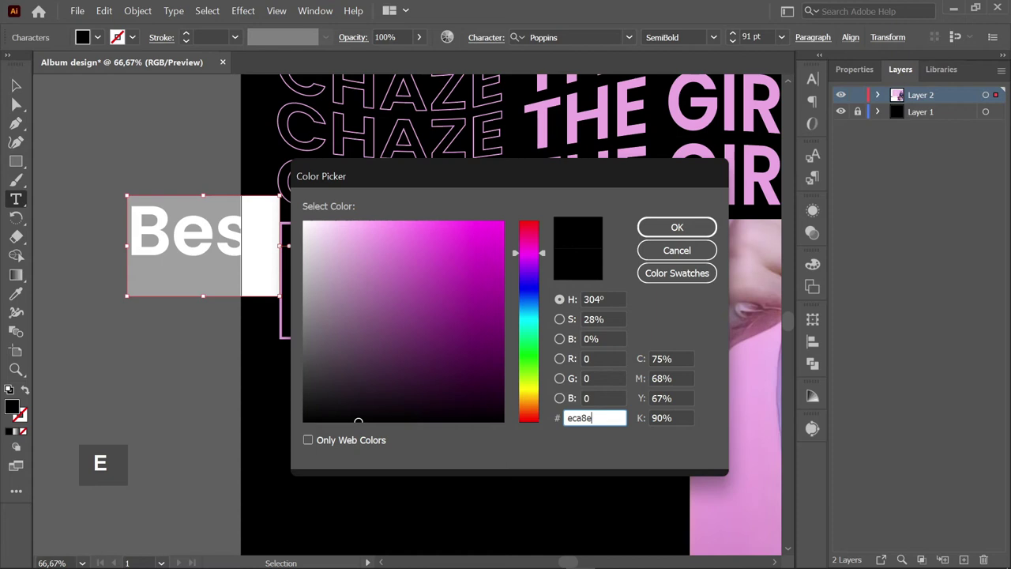
key("5")
key("ctrl+a")
key("ctrl+c")
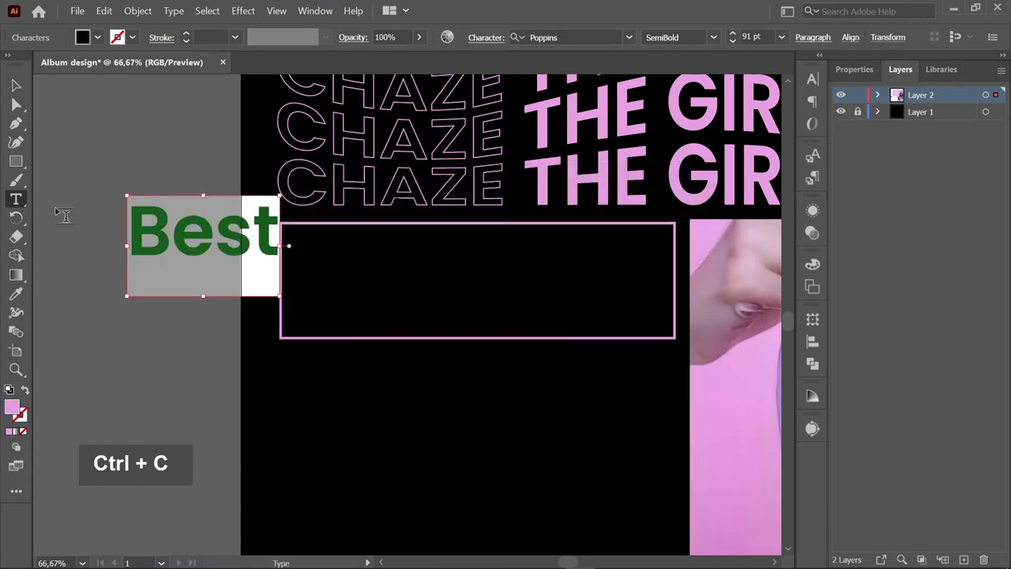
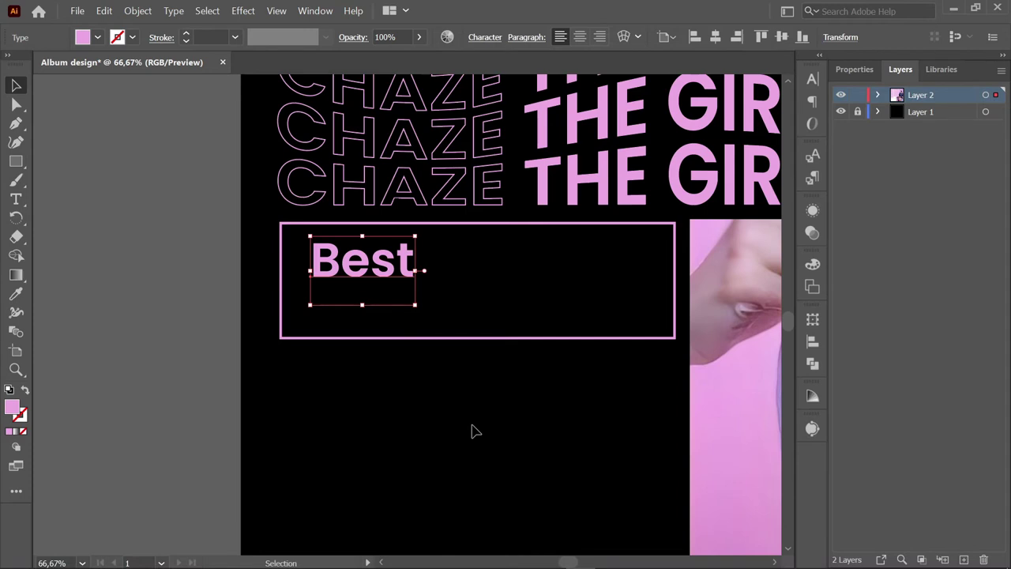
key("End")
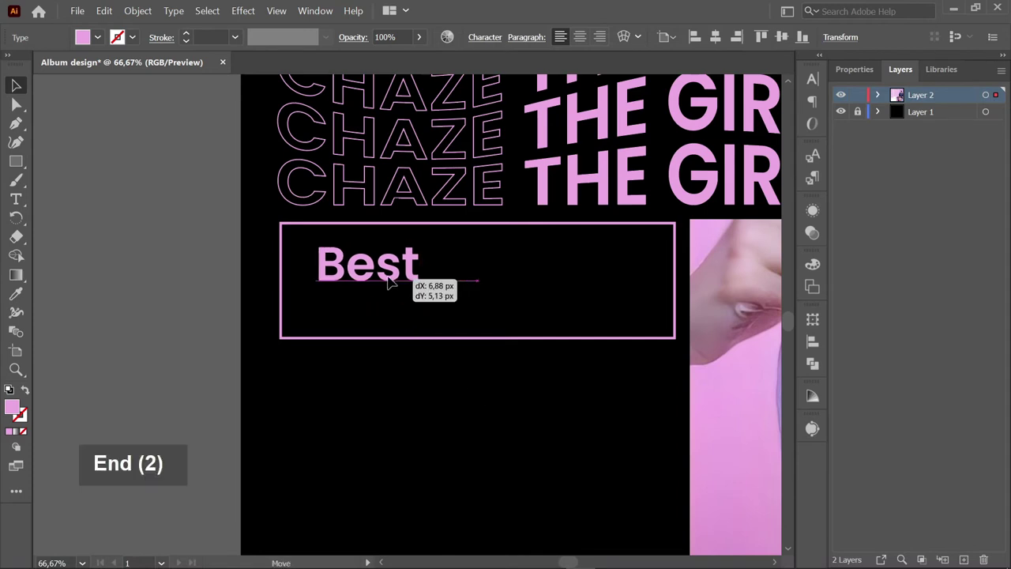
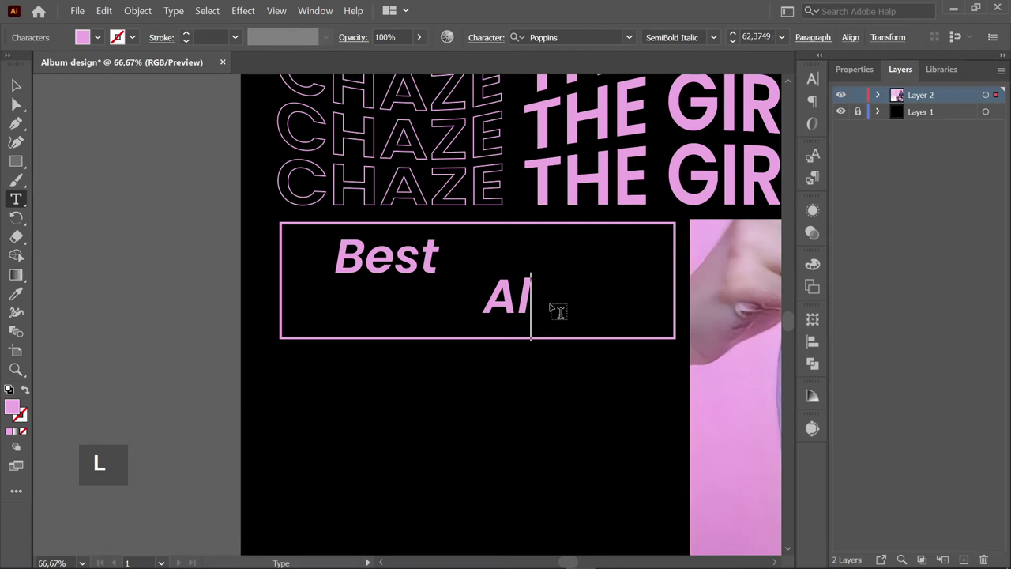
- Italicise 'Best', add outlined 'Album', and draw a thin pink bar under 'Best'
key("BackSpace")
key("m")
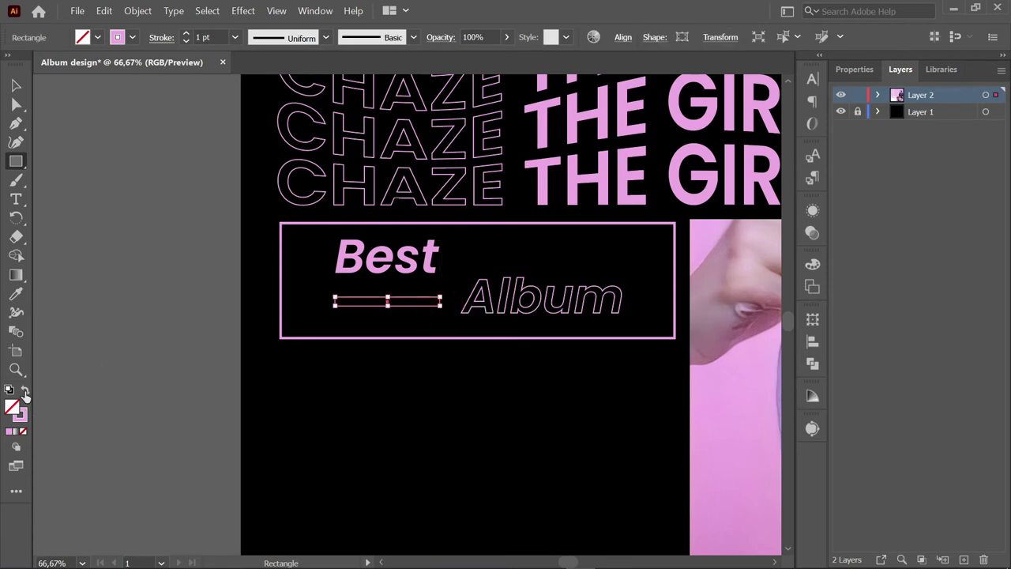
scroll("up", 3)
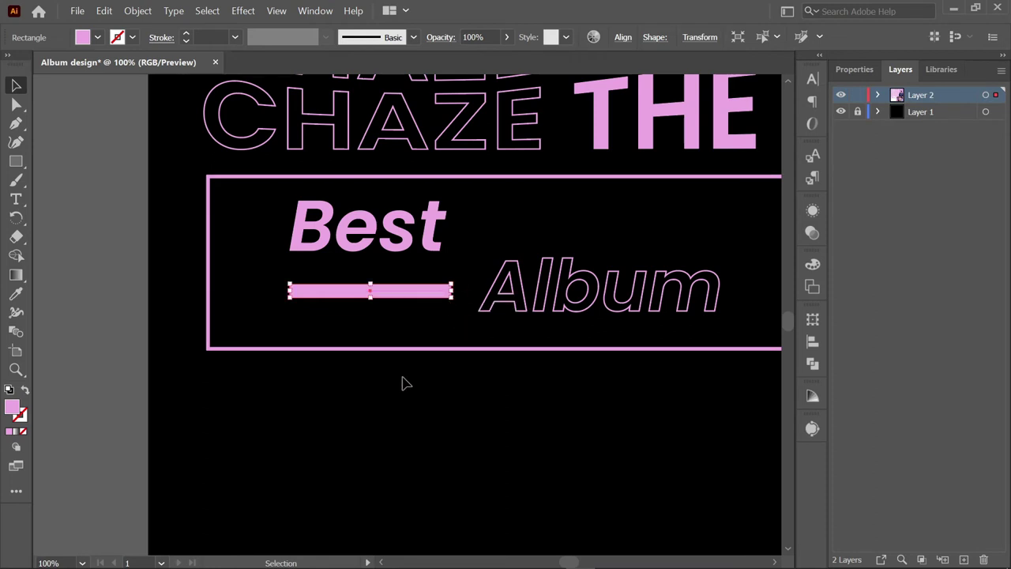
- Draw three outlined stars beside 'Best' using the Star shape tool with extra points
key("space")
key("space")
key("space")
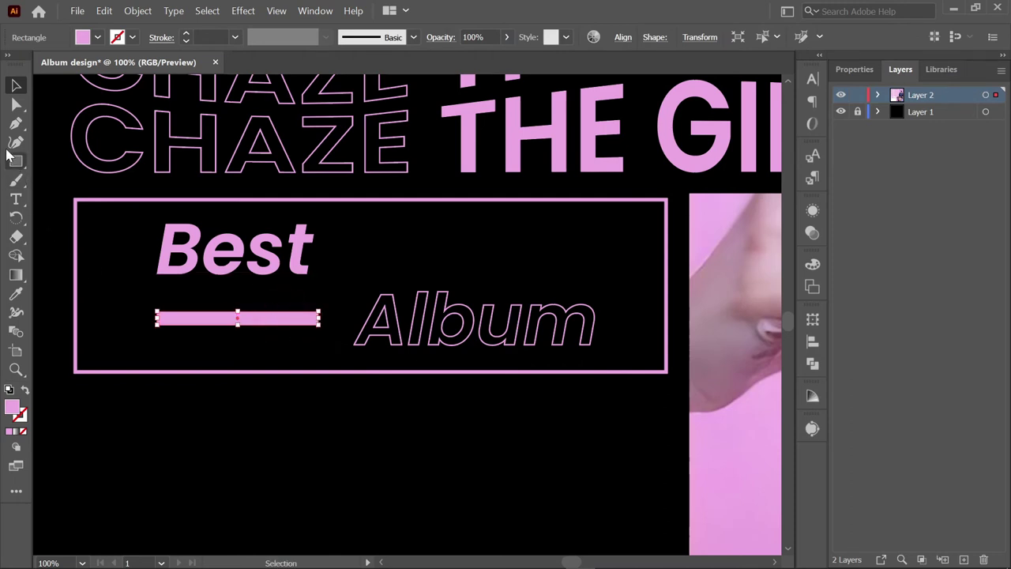
right_click(12, 166)
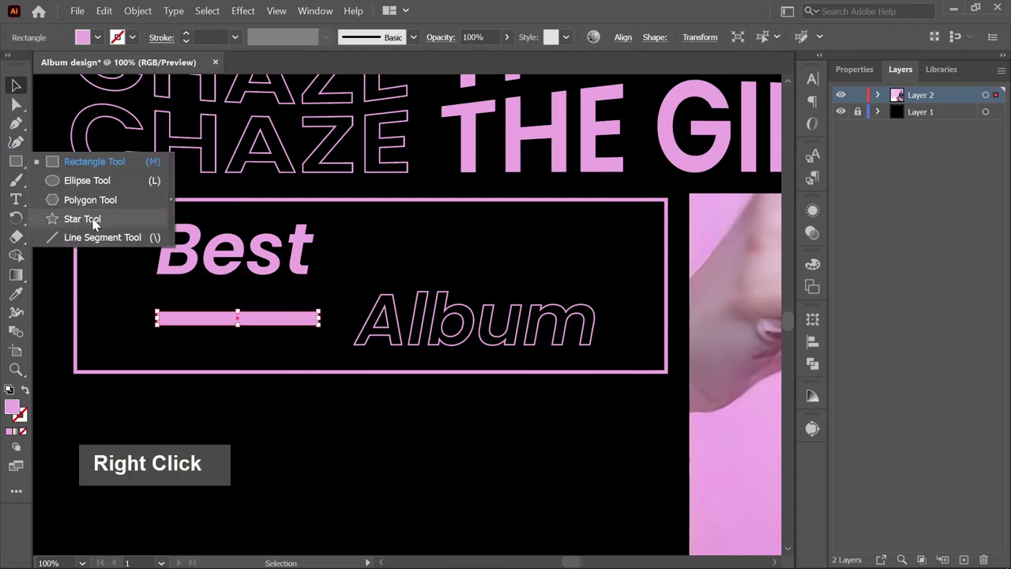
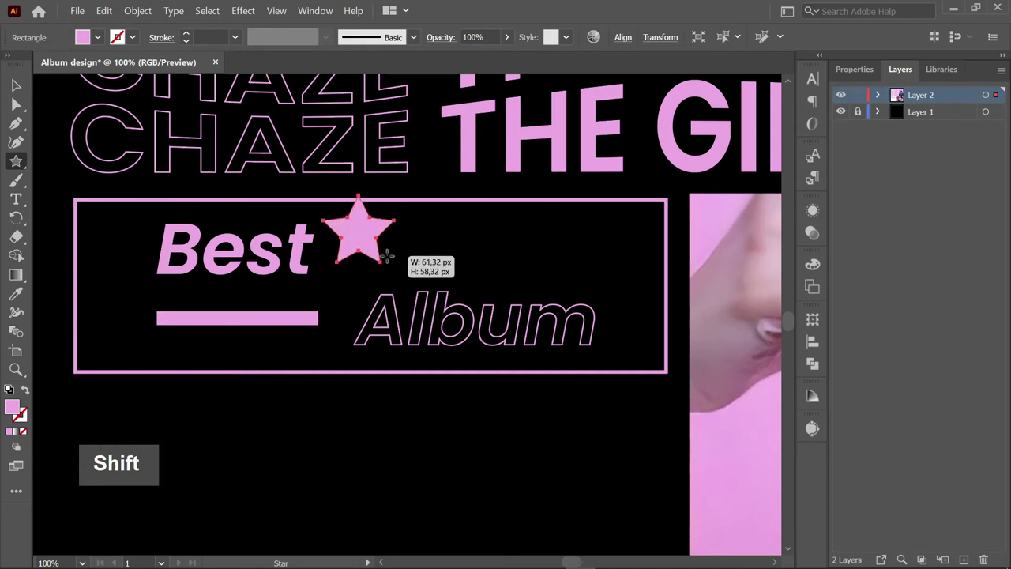
key("Up")
key("Up")
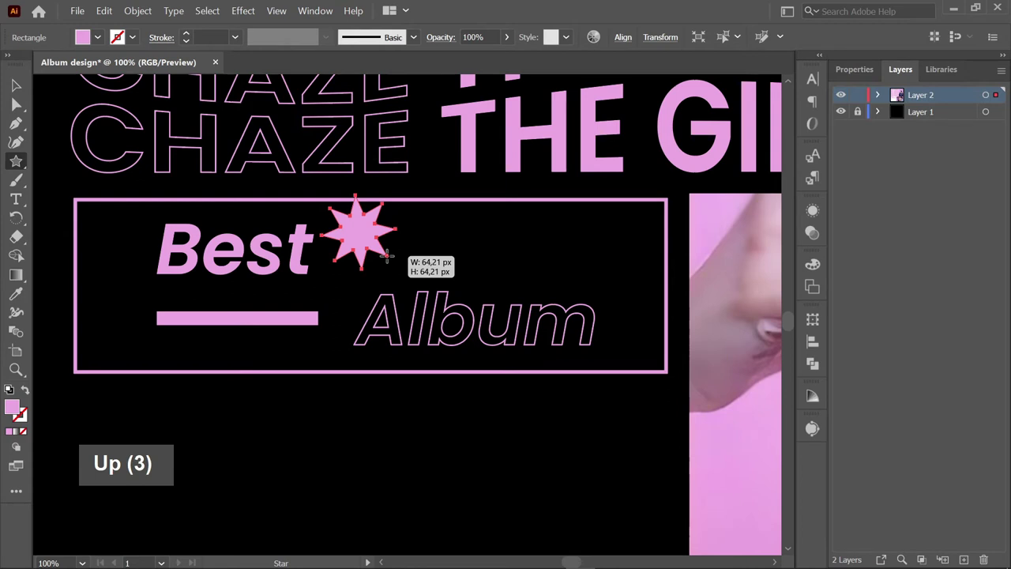
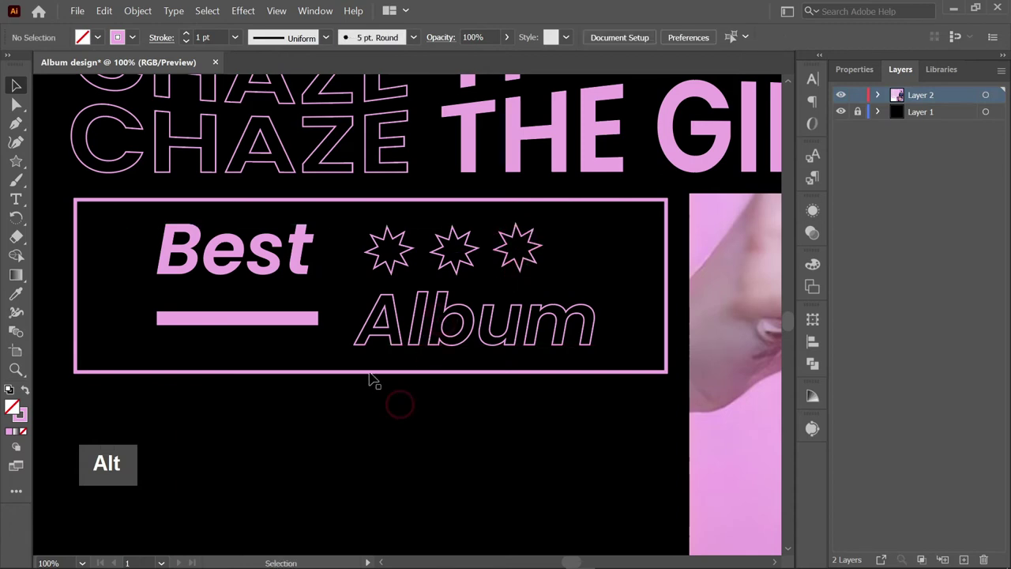
- Create a large italic placeholder text block just below the Best Album box
scroll("down", 3)
key("space")
scroll("down", 3)
key("space")
key("space")
key("space")
key("space")
key("space")
key("space")
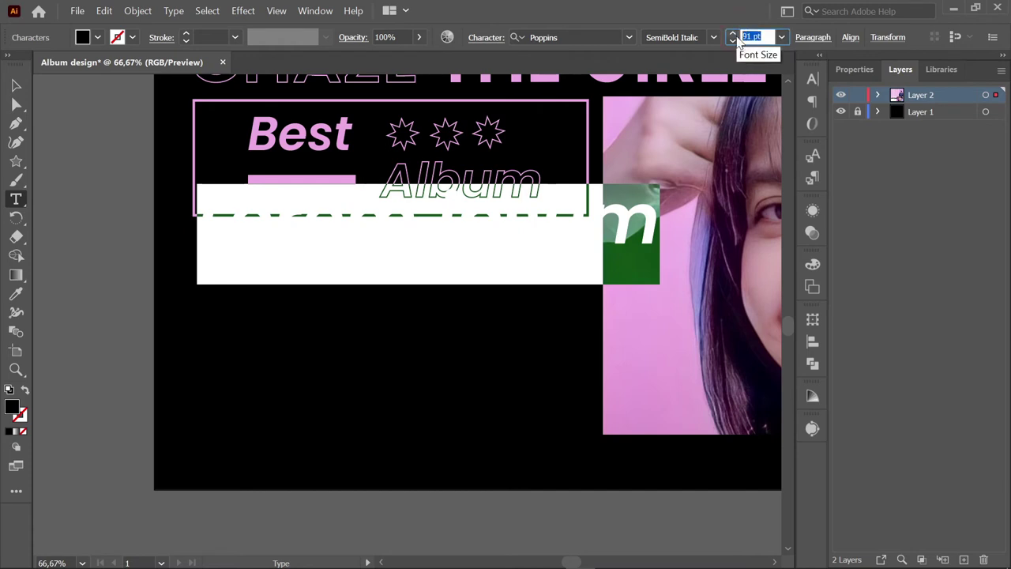
- Set the placeholder text to 28 pt pink and select a word to begin '1. Rising Star'
key("2")
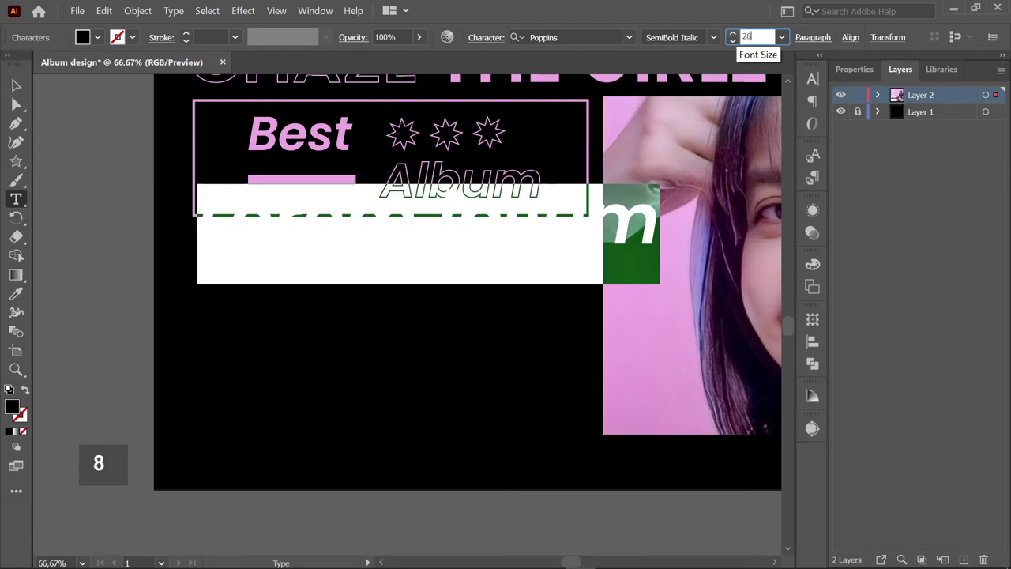
key("Return")
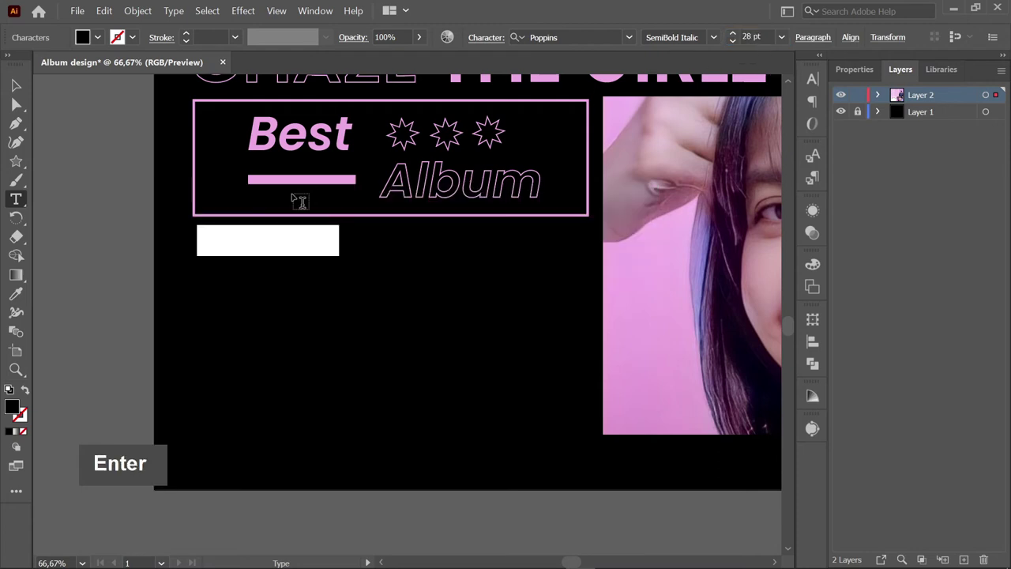
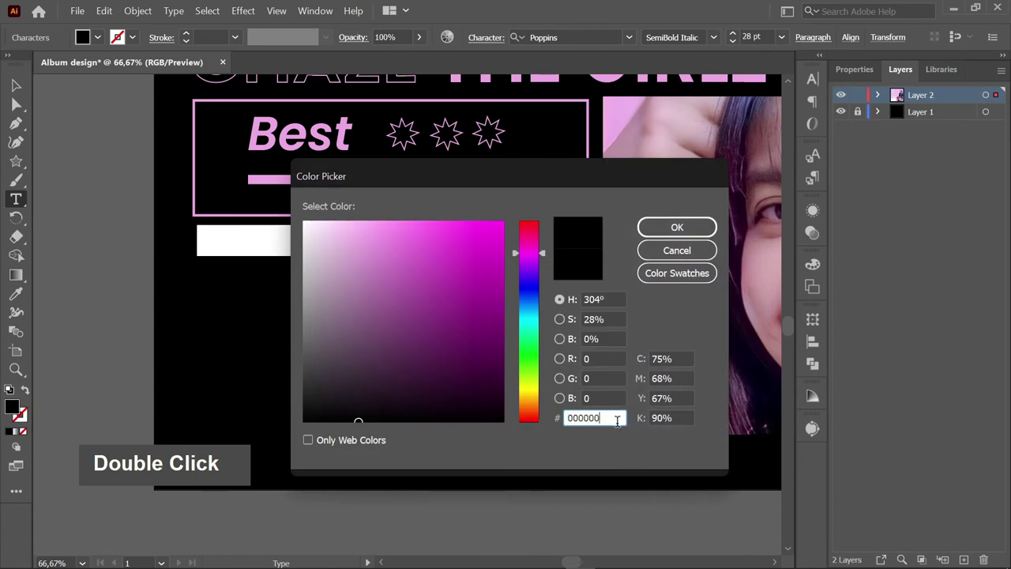
key("ctrl+v")
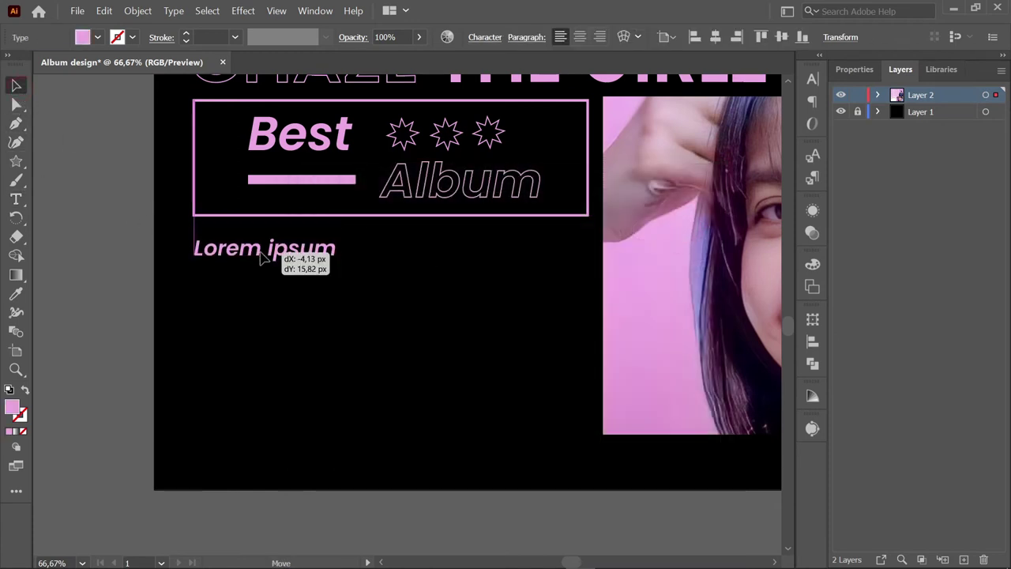
double_click(303, 249)
double_click(302, 249)
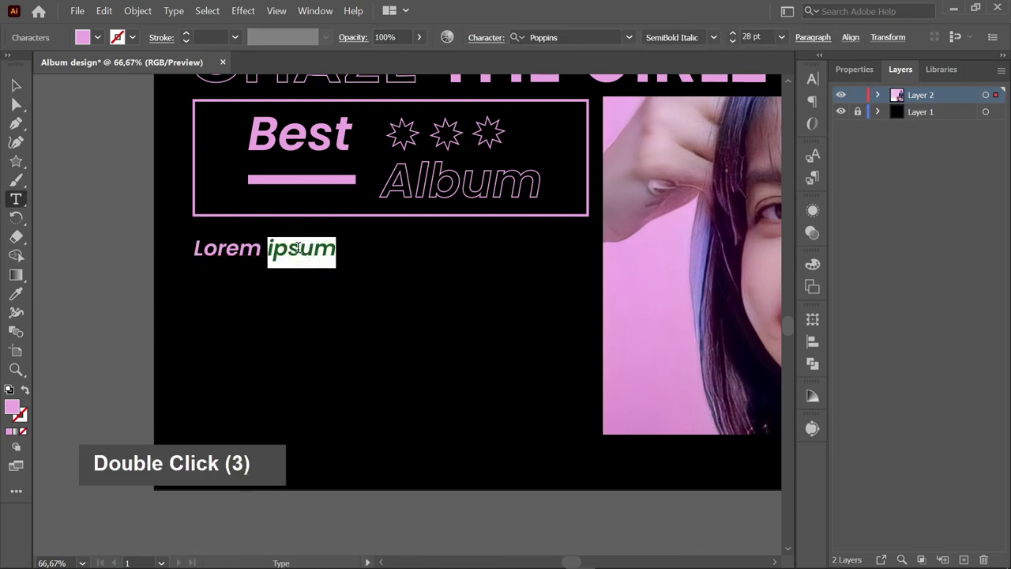
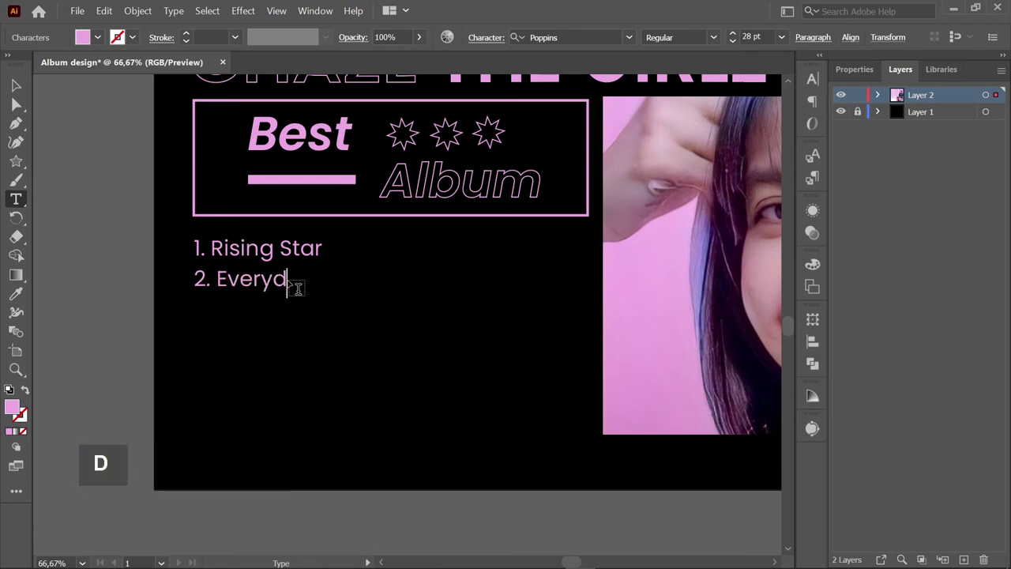
- Type the remaining tracks after 'Everyday with you', numbering the third entry '3.'
key("space")
key("space")
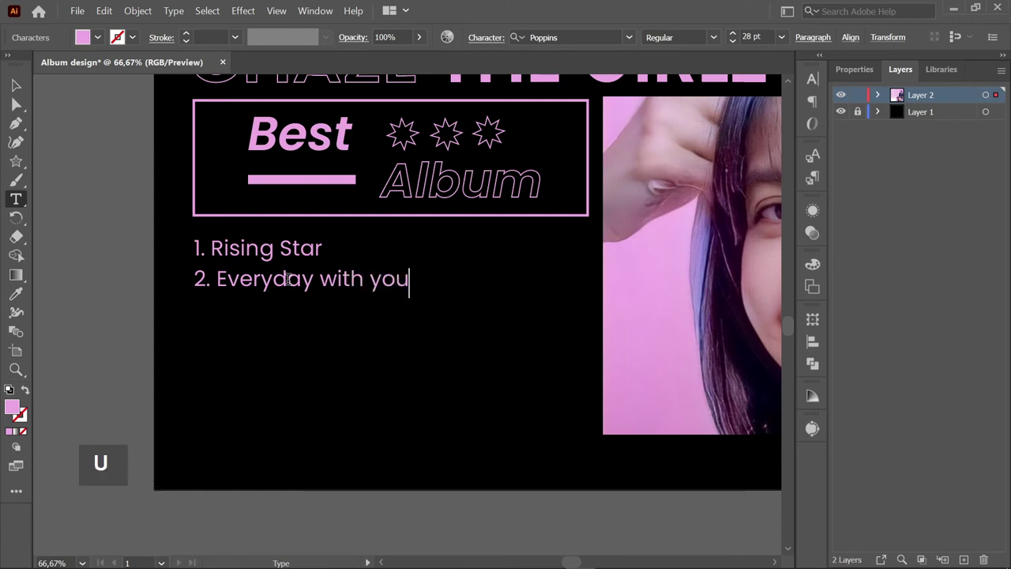
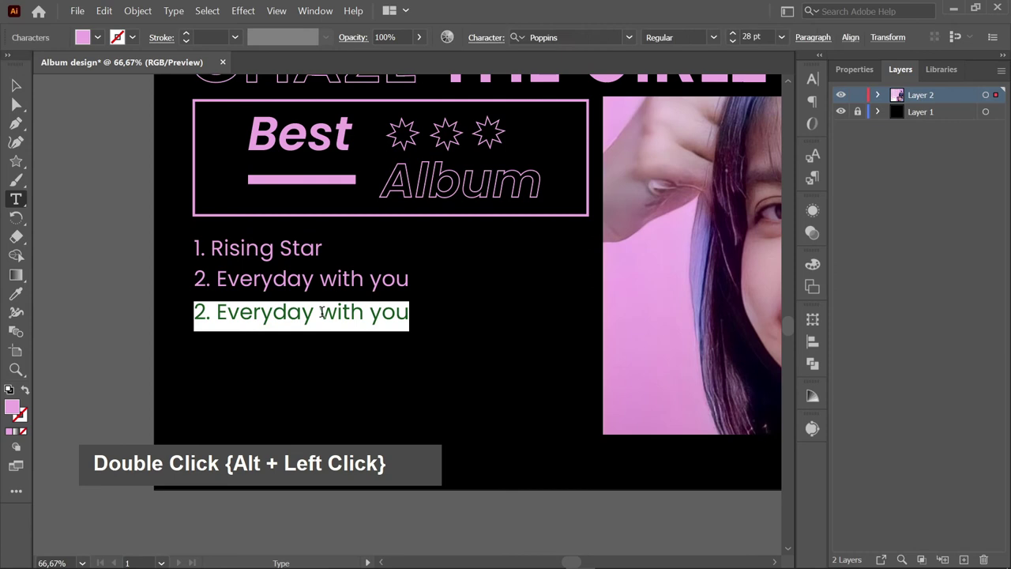
key("3")
key(".")
key("space")
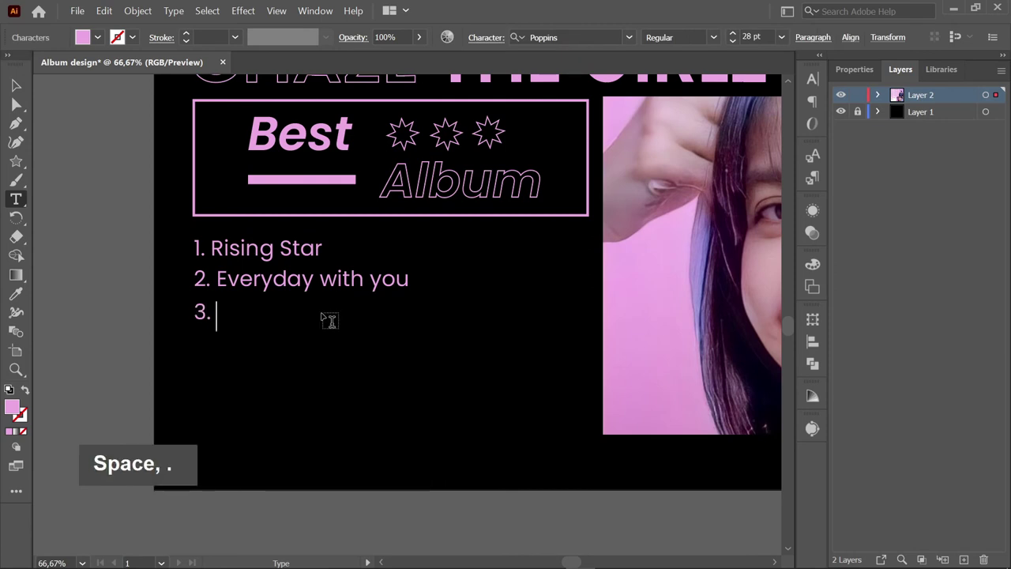
key("n")
key("space")
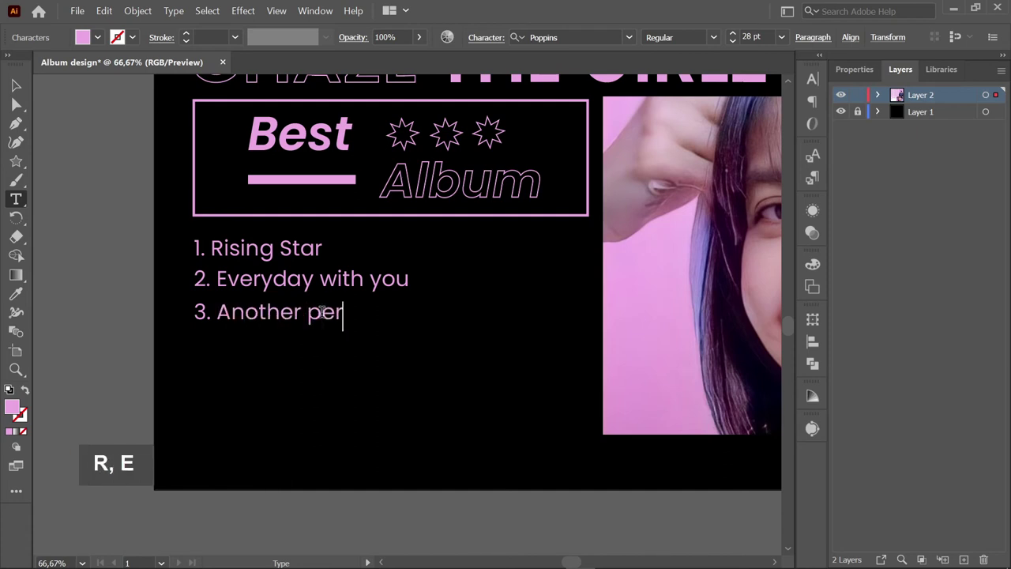
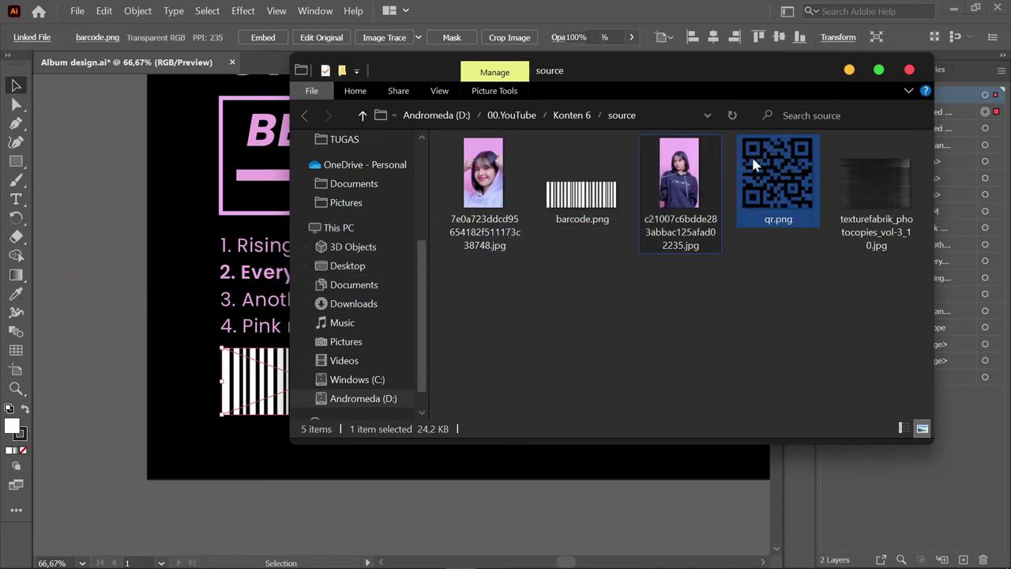
- Place qr.png on the canvas beside the artboard and zoom out to view it
key("space")
key("space")
key("space")
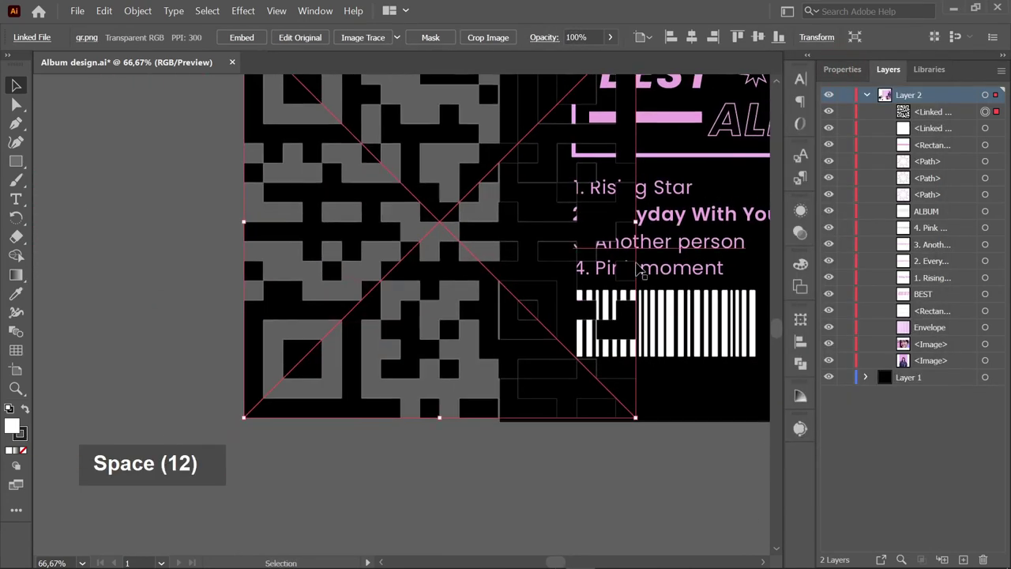
scroll("down", 3)
scroll("down", 3)
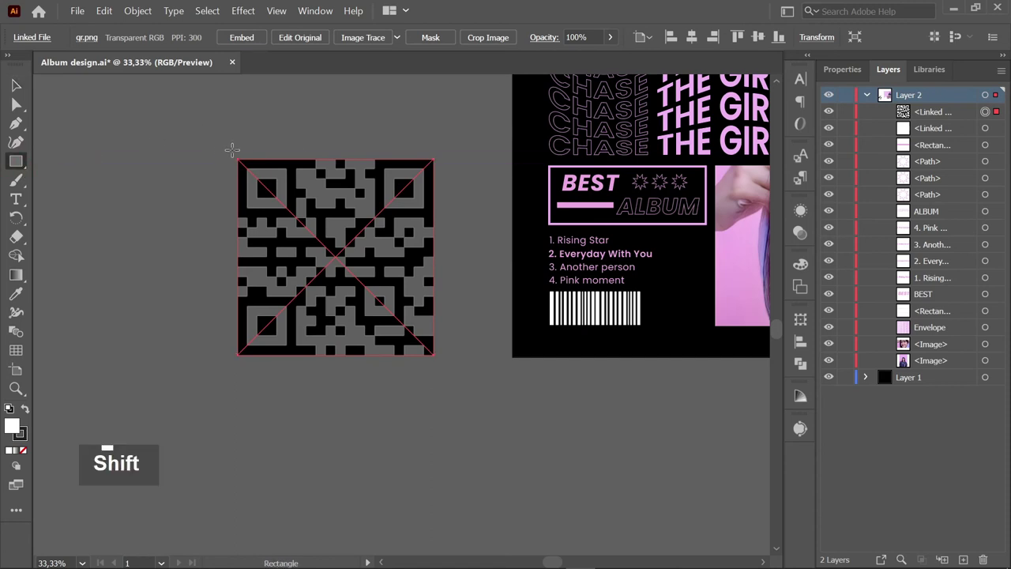
- Send the white square behind the QR code and select both together as its backing
left_click(429, 349)
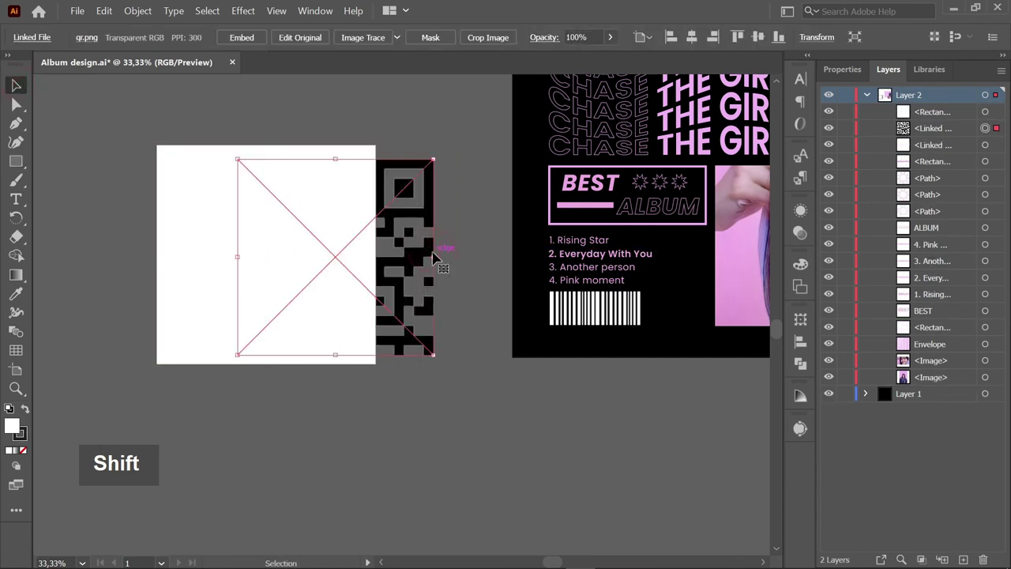
right_click(425, 251)
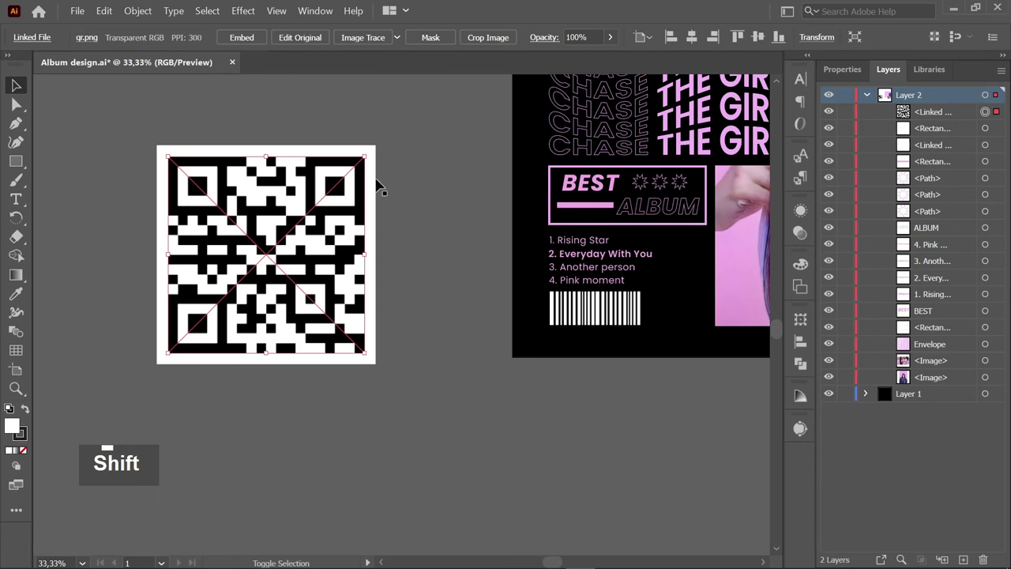
left_click(378, 182)
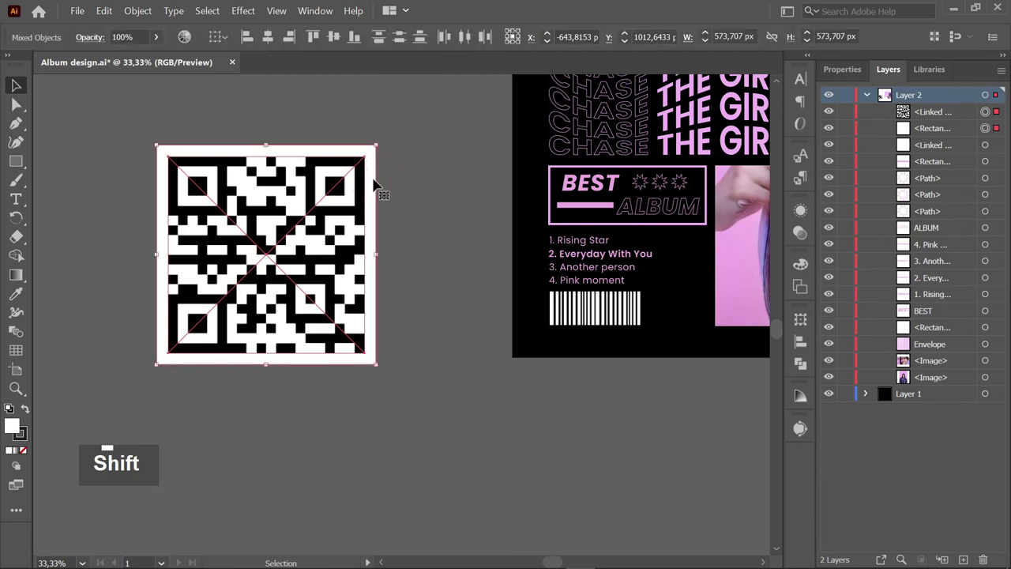
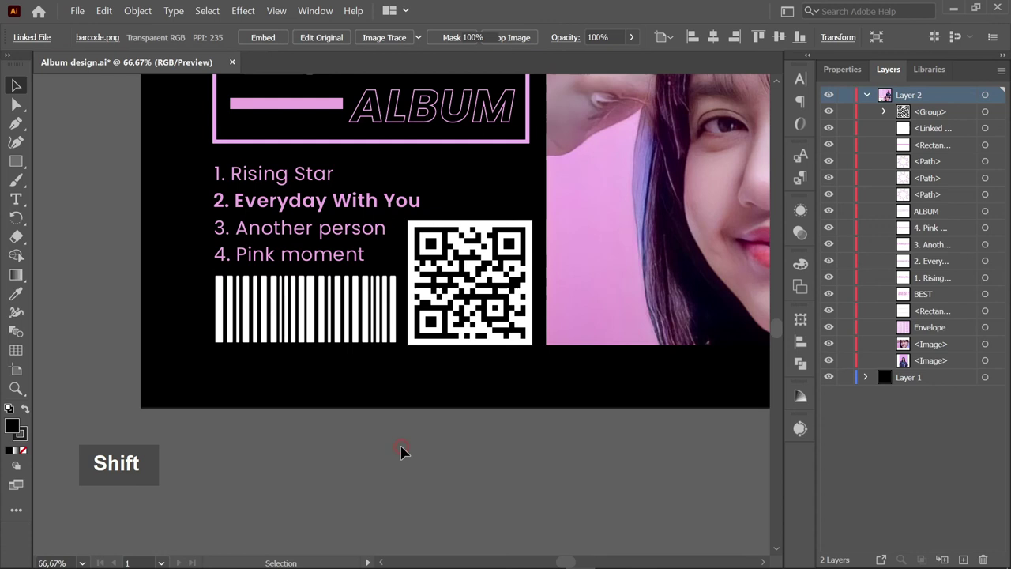
- Zoom in and snap the QR group to the barcode's bottom edge under the tracklist
scroll("up", 3)
scroll("up", 3)
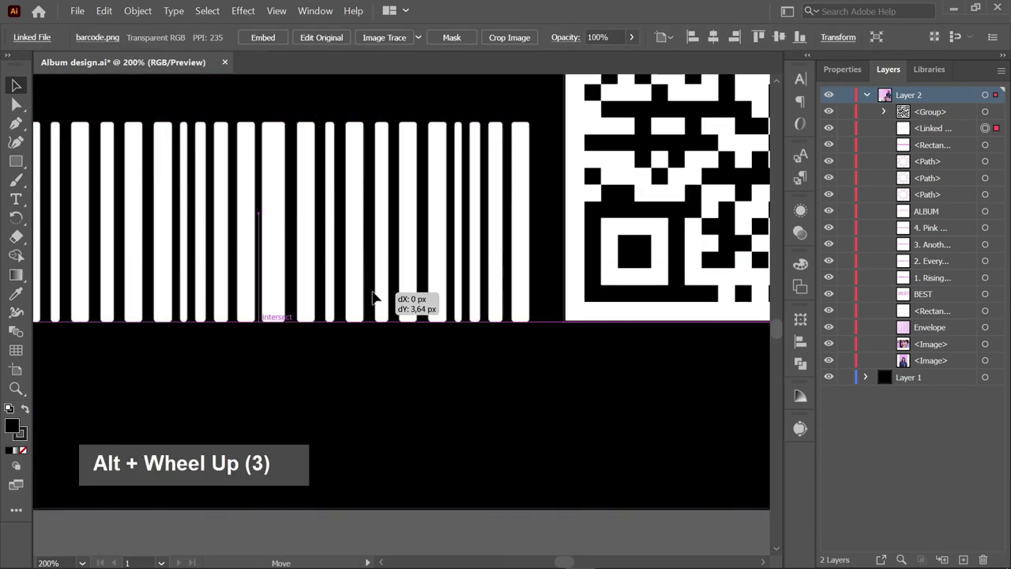
scroll("down", 3)
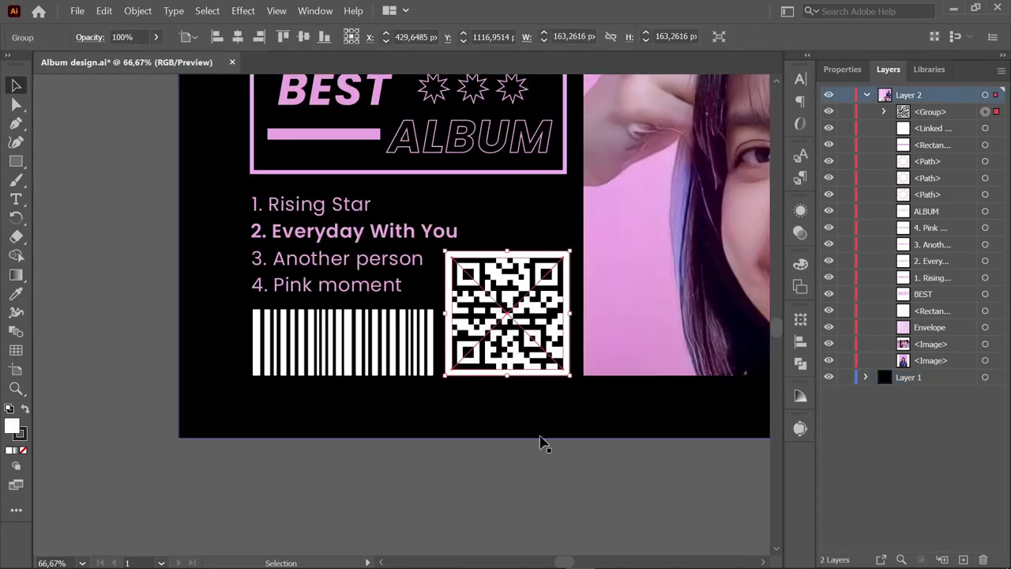
scroll("down", 3)
key("space")
key("space")
key("space")
key("space")
scroll("down", 3)
key("space")
key("space")
key("space")
key("space")
key("space")
scroll("up", 3)
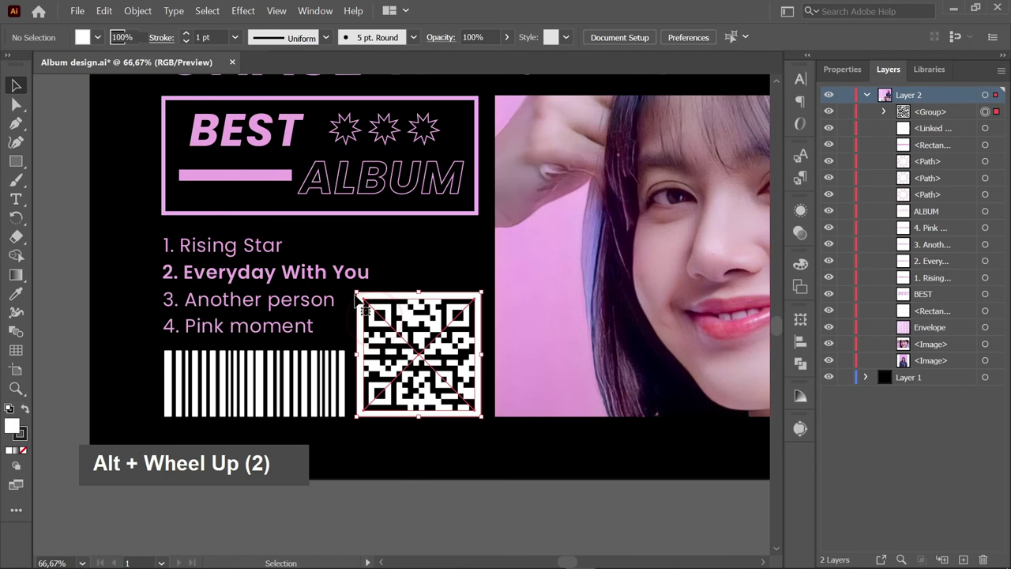
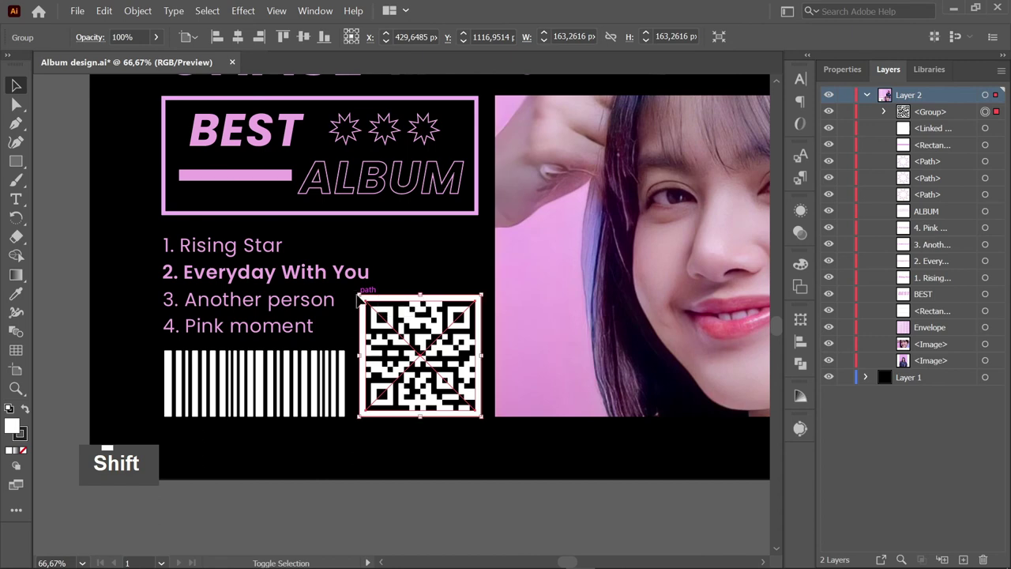
- Zoom out to the whole cover and browse via File > Place for the texture image
scroll("down", 3)
key("space")
key("space")
key("space")
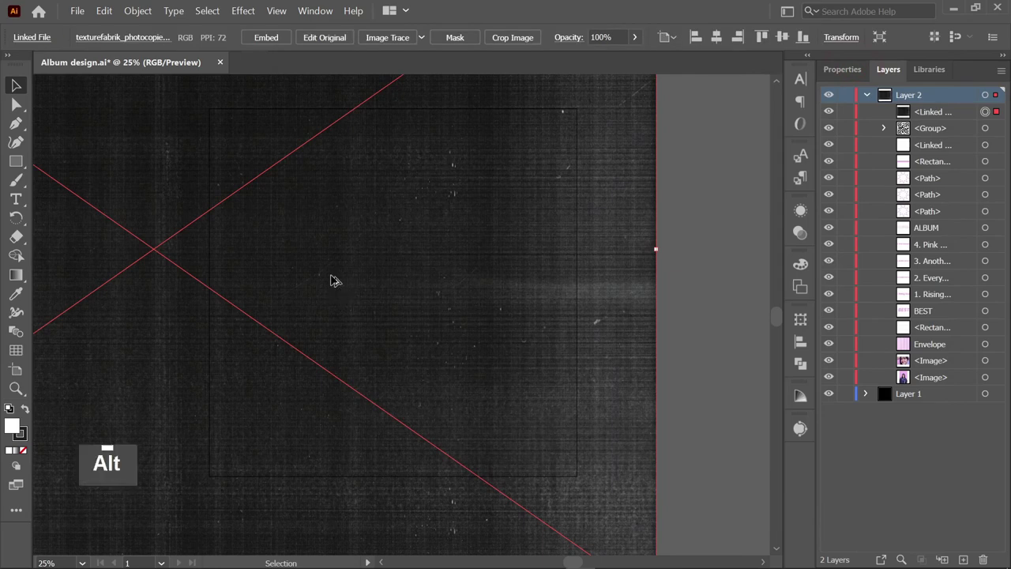
- Place the texturefabrik photocopy image and scale it to cover the whole artboard
scroll("down", 3)
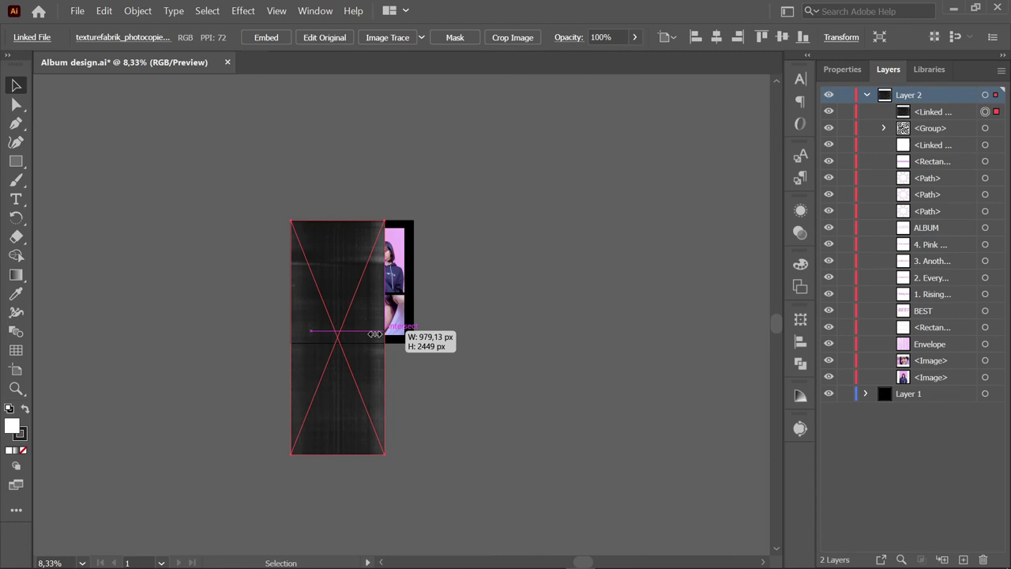
key("ctrl+z")
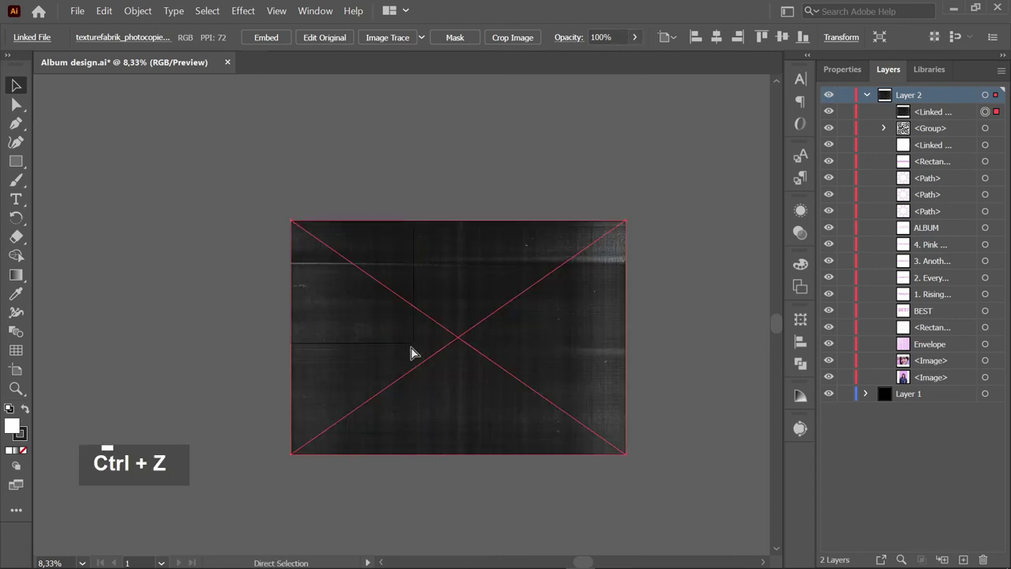
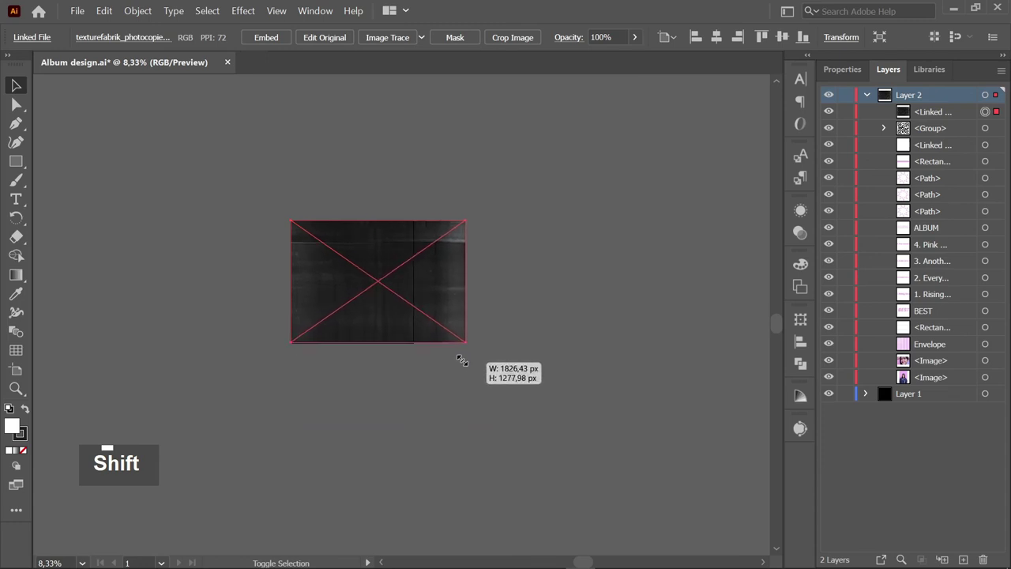
scroll("up", 3)
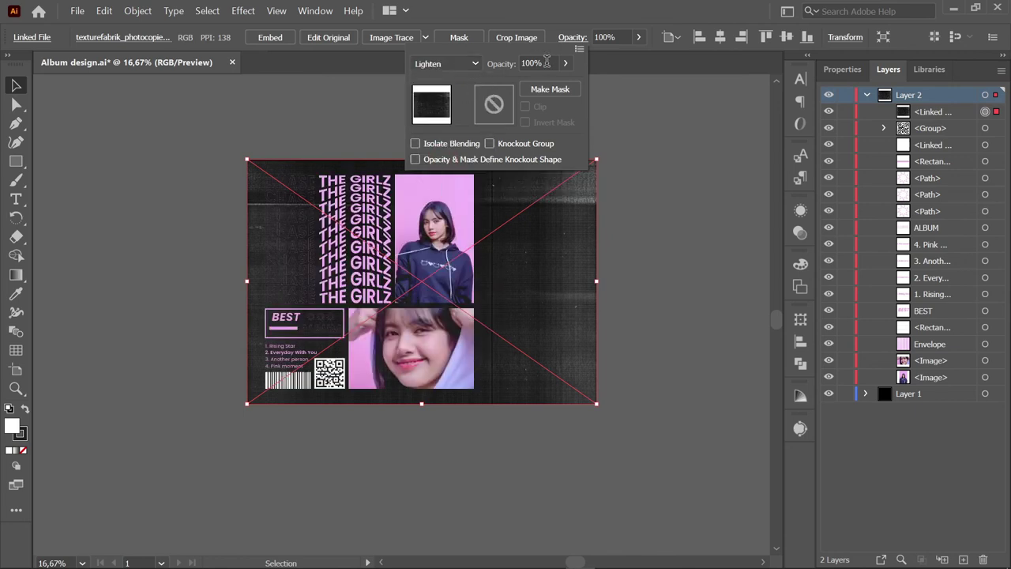
- Set the Lighten-blended texture's opacity to 40% in the Transparency panel
key("4")
type("0, 4")
key("Return")
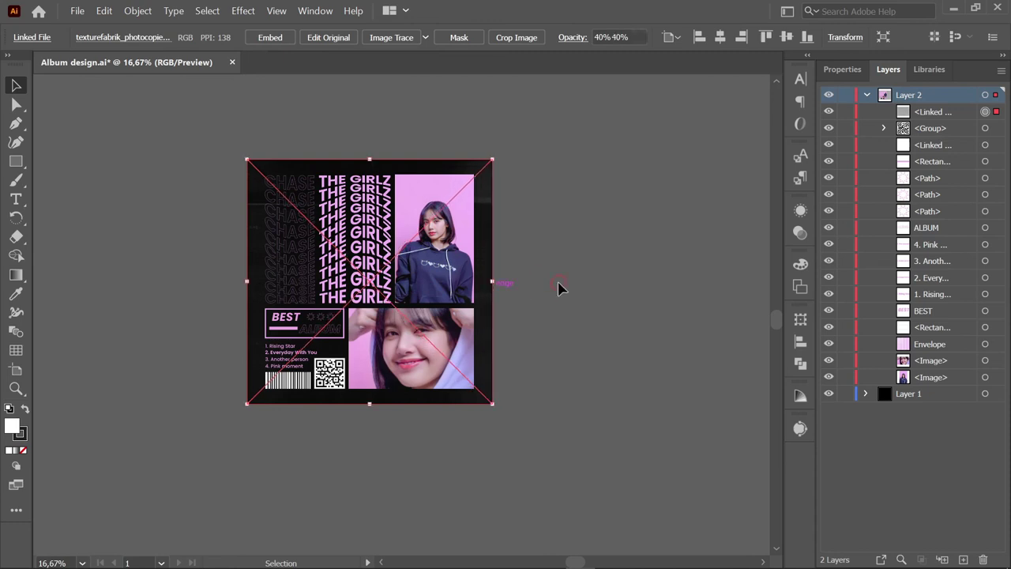
- Deselect and pan around the cover to preview the finished texture overlay
key("space")
key("space")
key("space")
scroll("up", 3)
scroll("up", 3)
key("space")
key("space")
key("space")
scroll("down", 3)
key("space")
key("space")
key("space")
key("space")
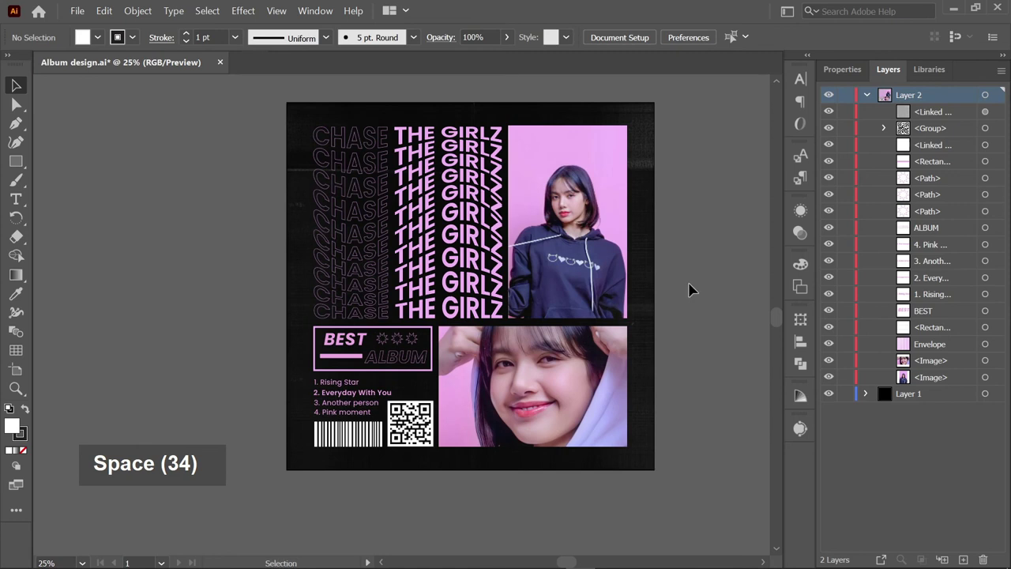